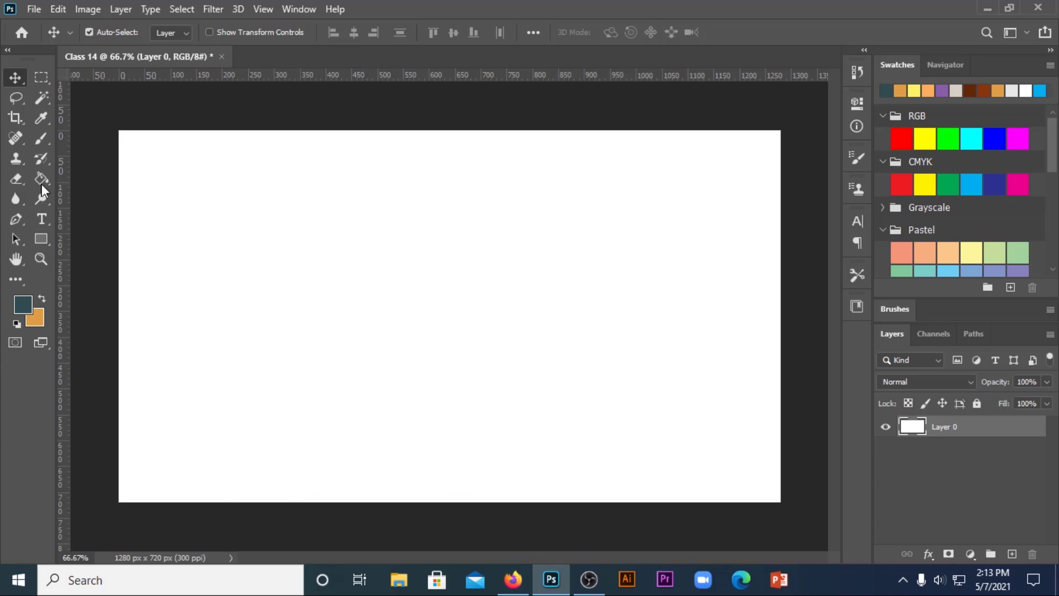
# Place the Fiama face wash tube as a smart object and nudge it slightly right on the canvas.
pyautogui.click(40, 16)
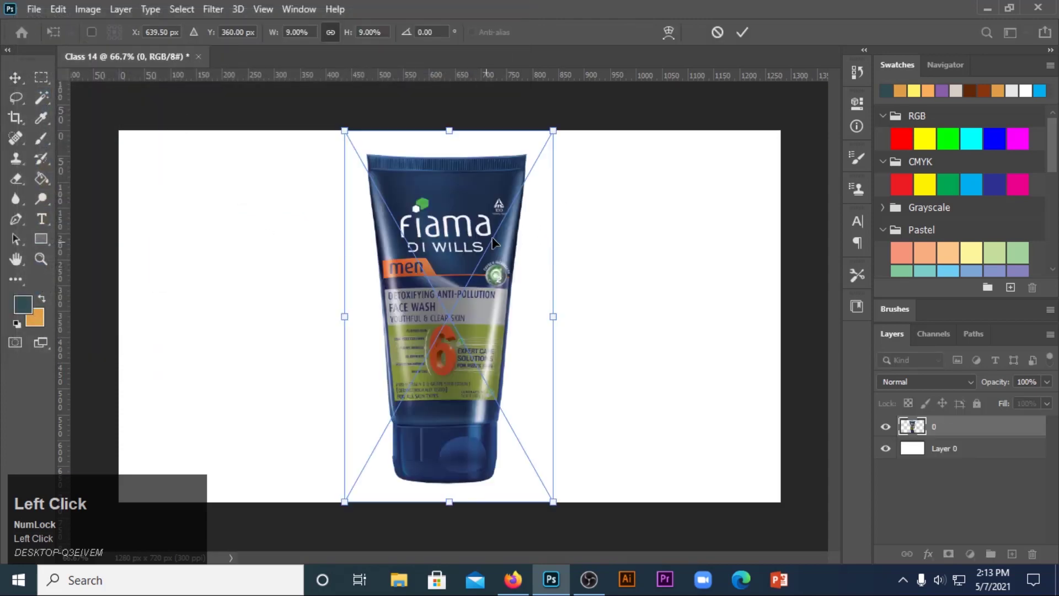
pyautogui.click(742, 37)
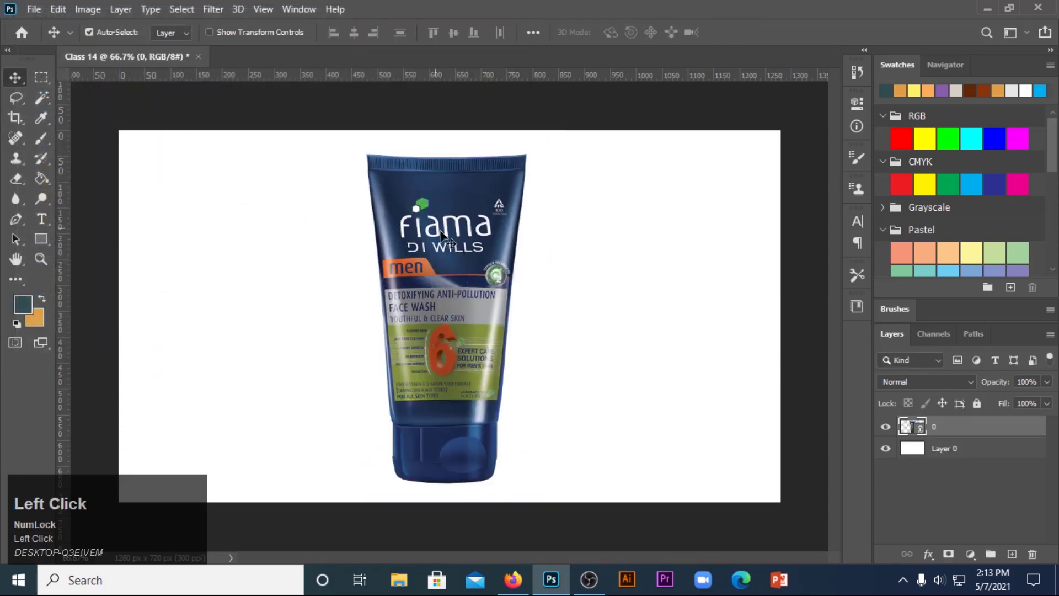
pyautogui.moveTo(470, 253); pyautogui.dragTo(300, 129)
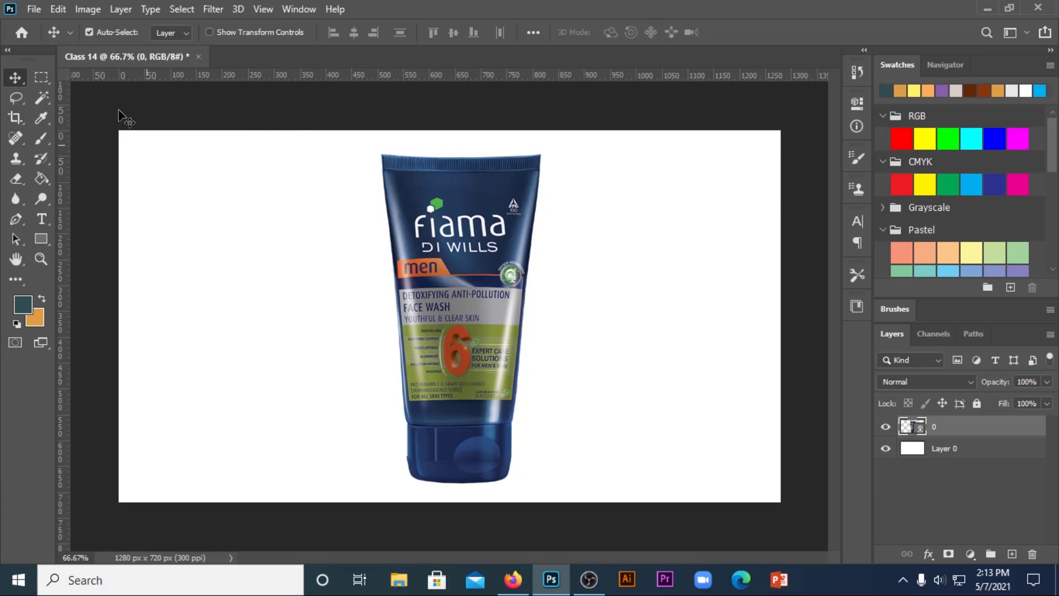
pyautogui.moveTo(69, 15); pyautogui.dragTo(131, 395)
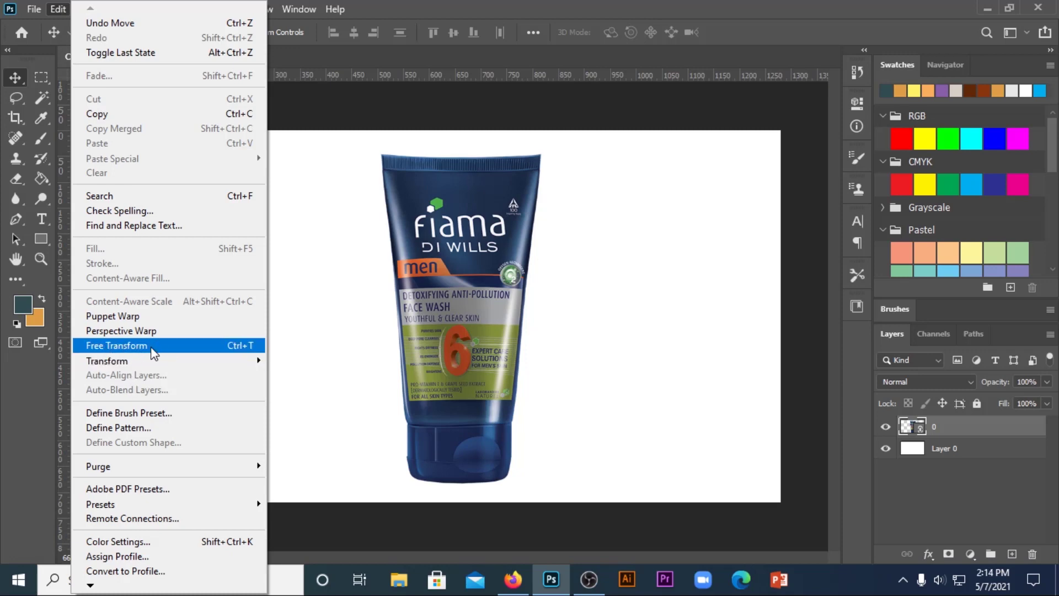
pyautogui.doubleClick(156, 350)
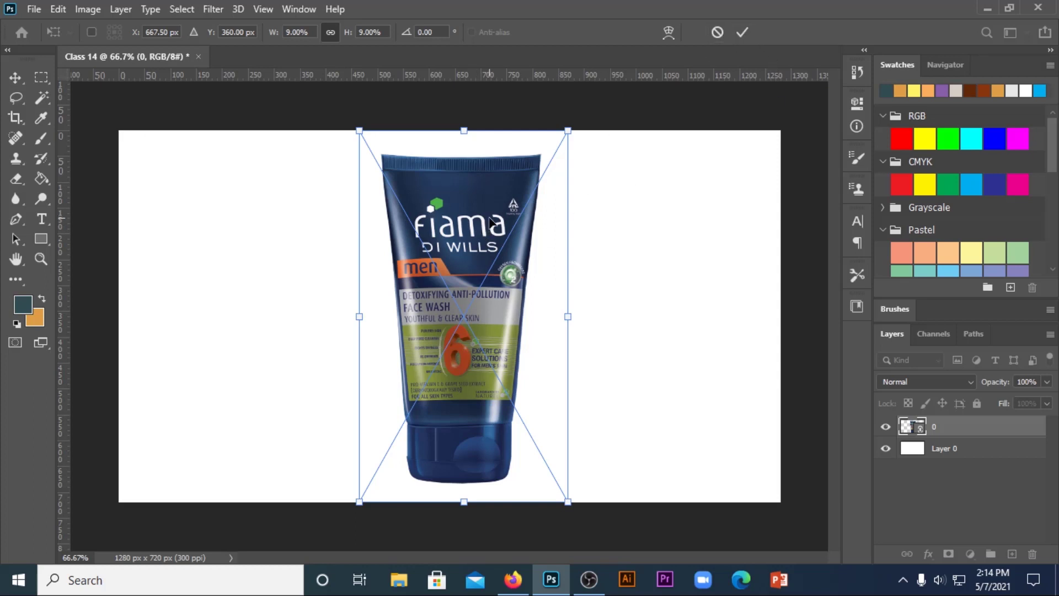
pyautogui.click(721, 35)
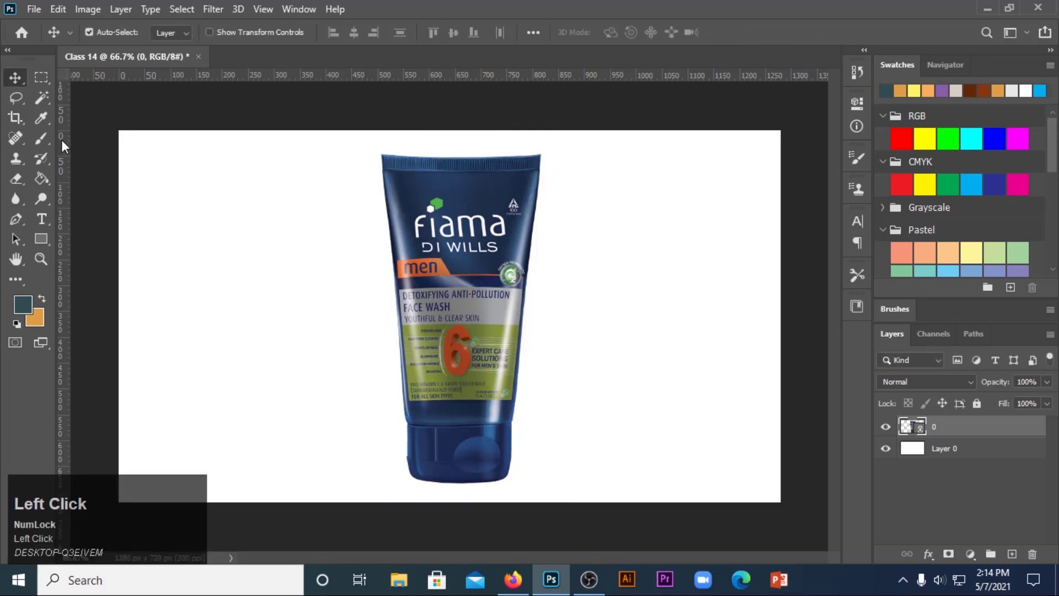
pyautogui.click(49, 80)
pyautogui.moveTo(49, 81); pyautogui.dragTo(49, 81)
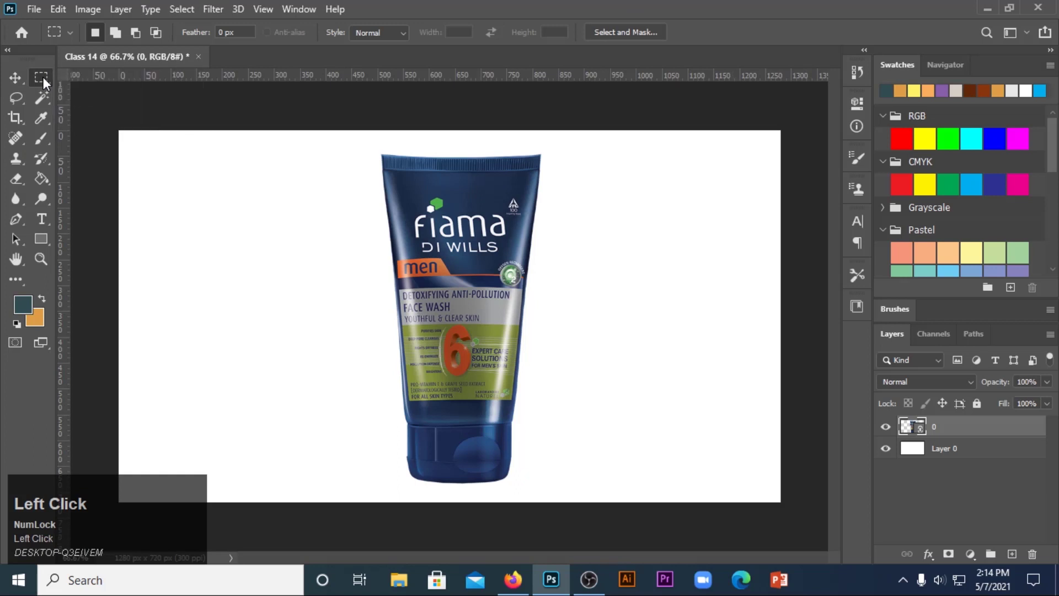
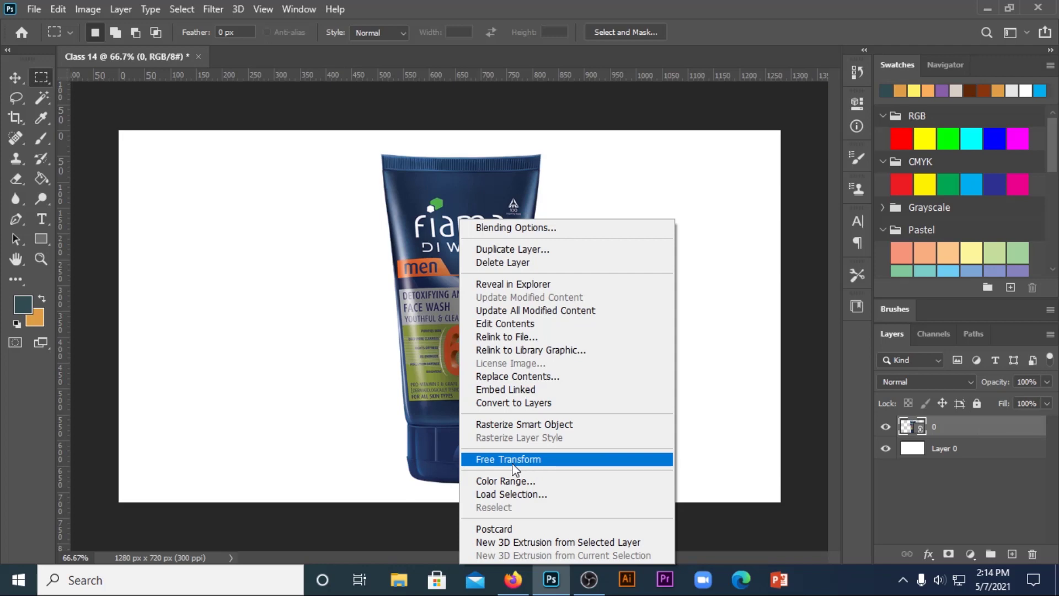
pyautogui.click(517, 465)
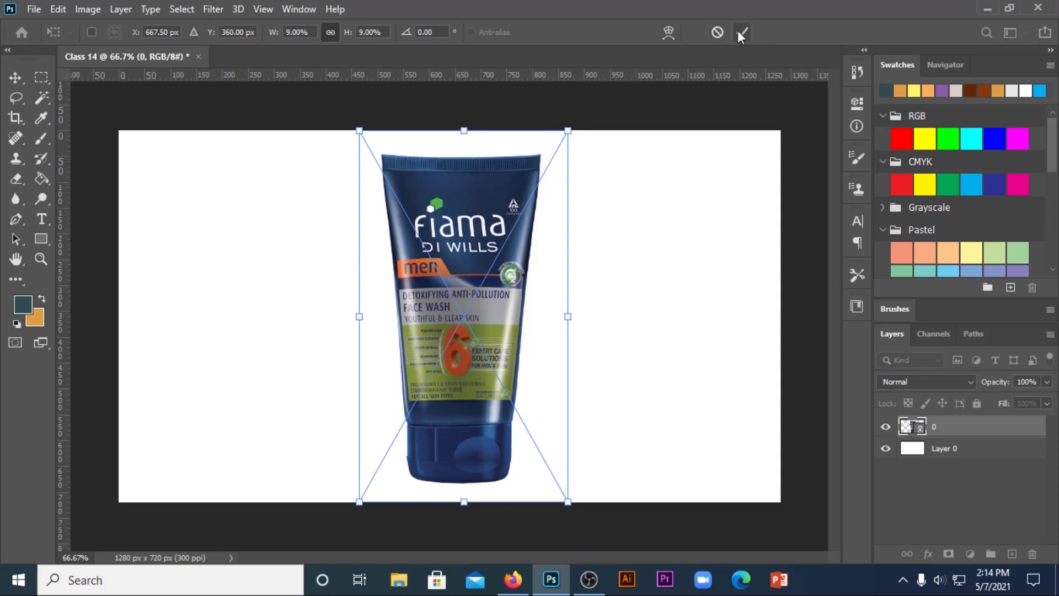
pyautogui.click(745, 34)
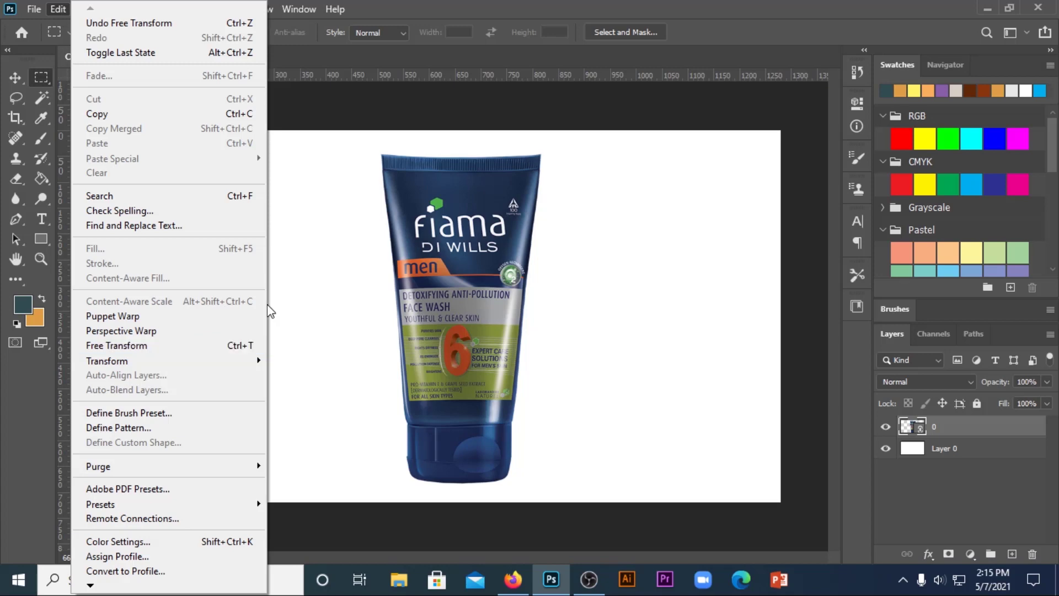
pyautogui.click(597, 4)
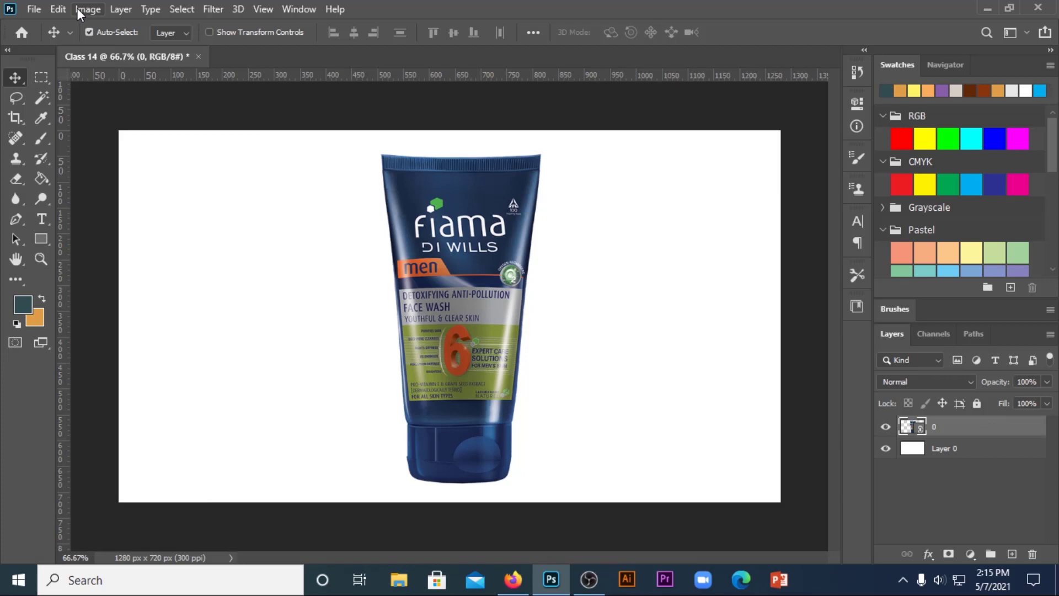
pyautogui.doubleClick(67, 14)
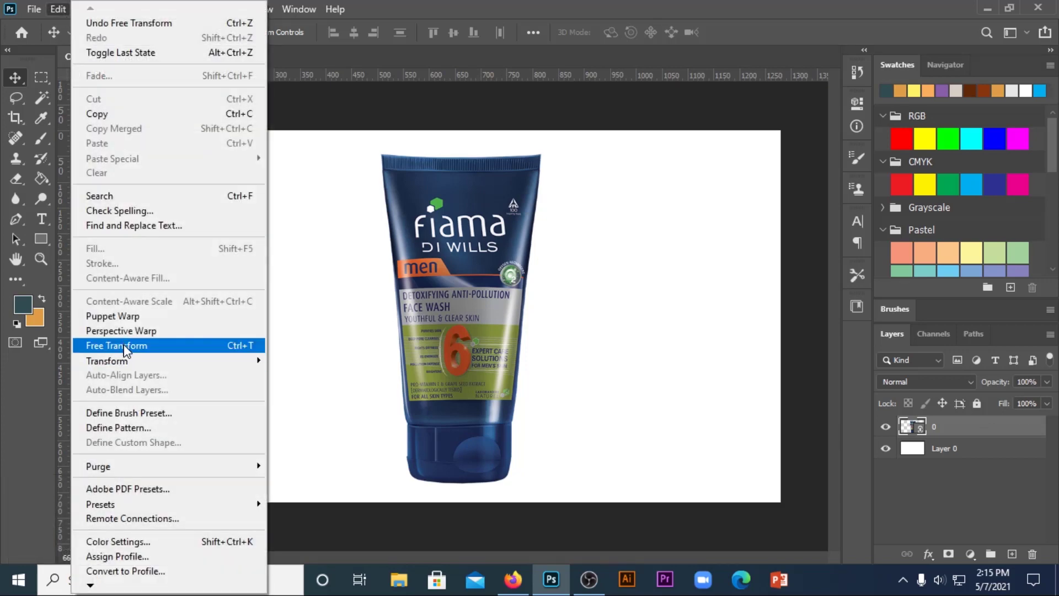
pyautogui.click(128, 349)
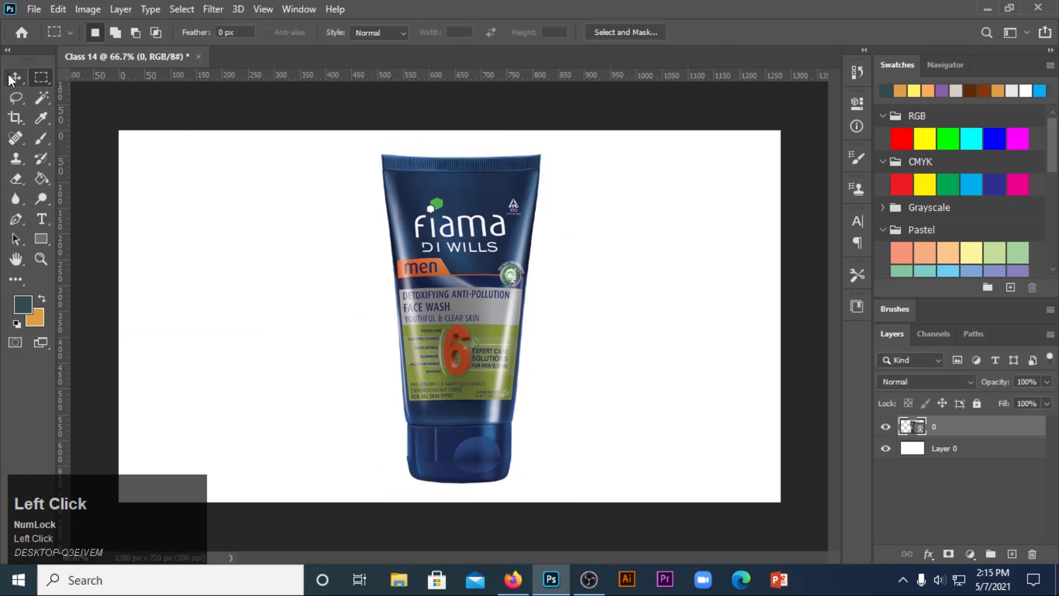
pyautogui.rightClick(462, 239)
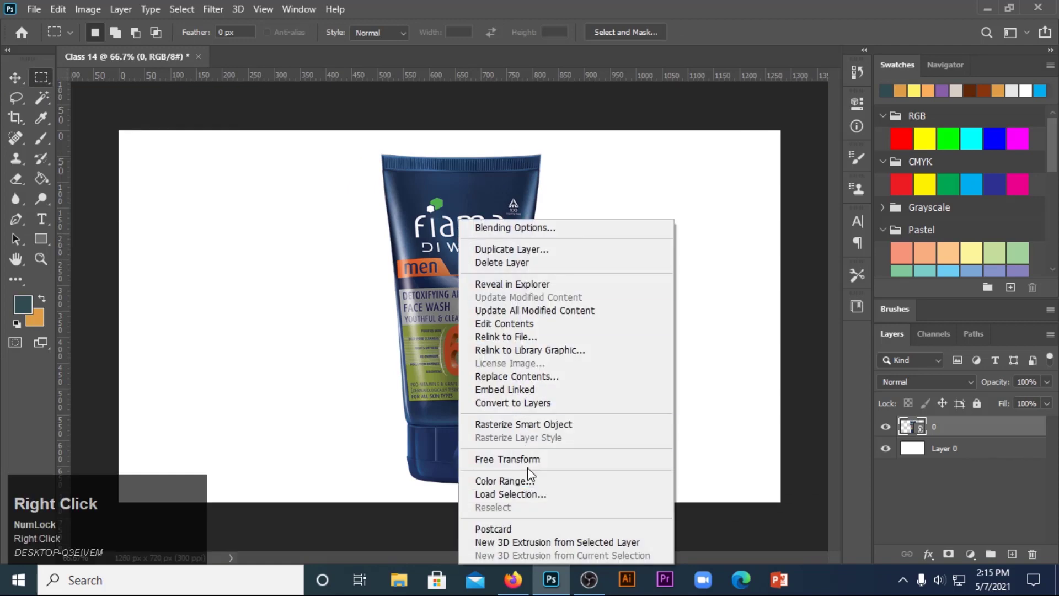
pyautogui.click(535, 466)
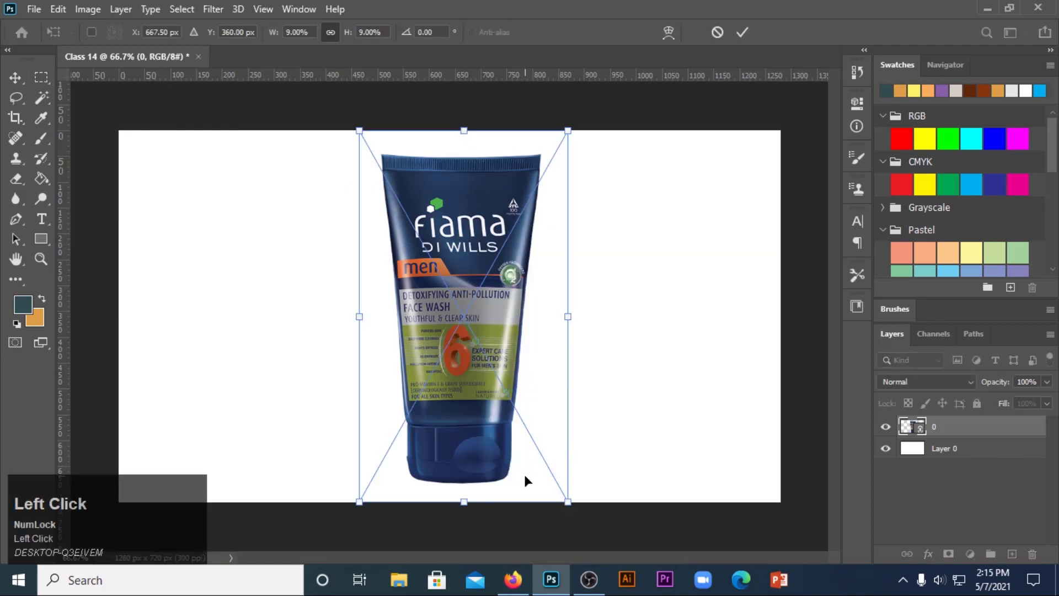
pyautogui.click(723, 38)
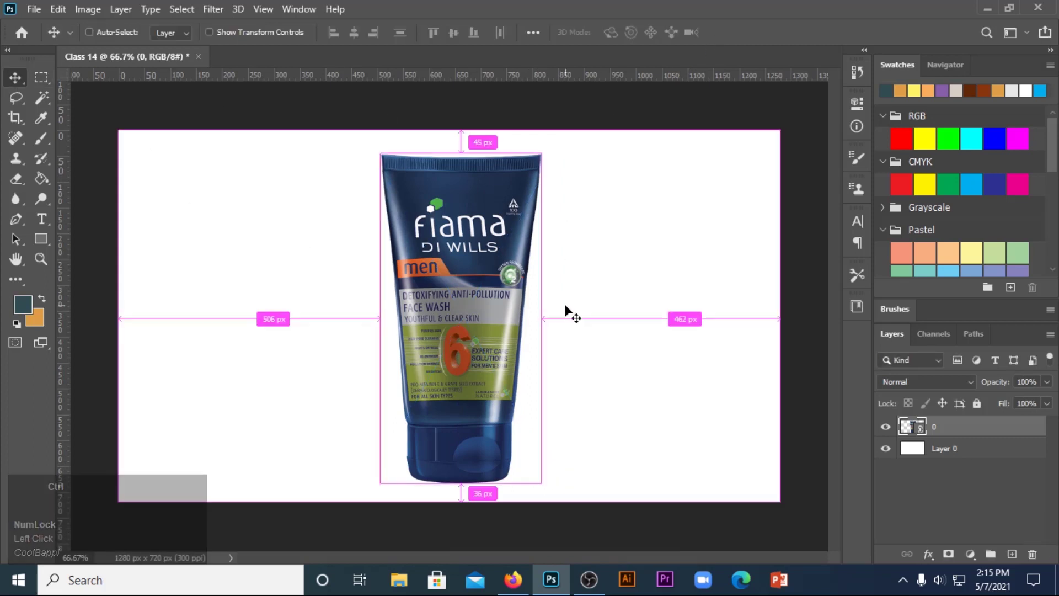
pyautogui.click(573, 309)
# Resize the tube with Free Transform, discarding the squashed attempt so it keeps its proportions.
pyautogui.press('ctrl+t')
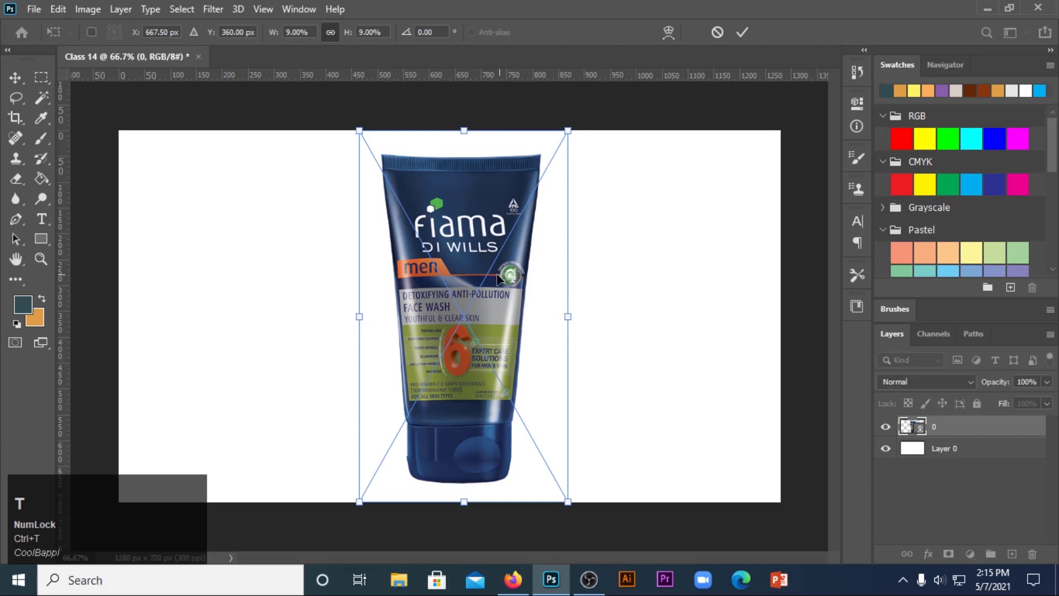
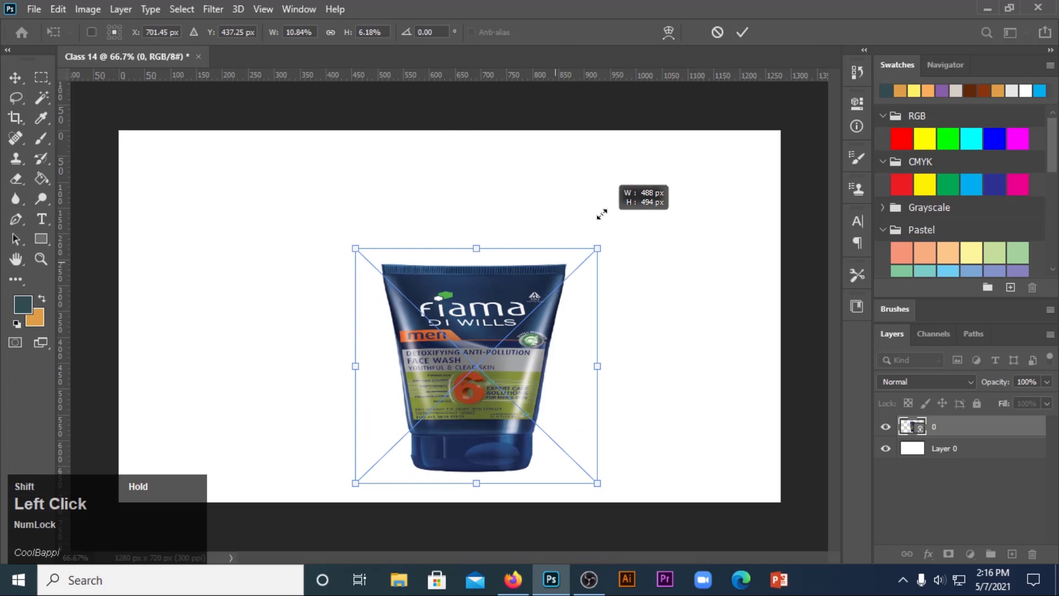
pyautogui.click(718, 37)
pyautogui.press('ctrl+t')
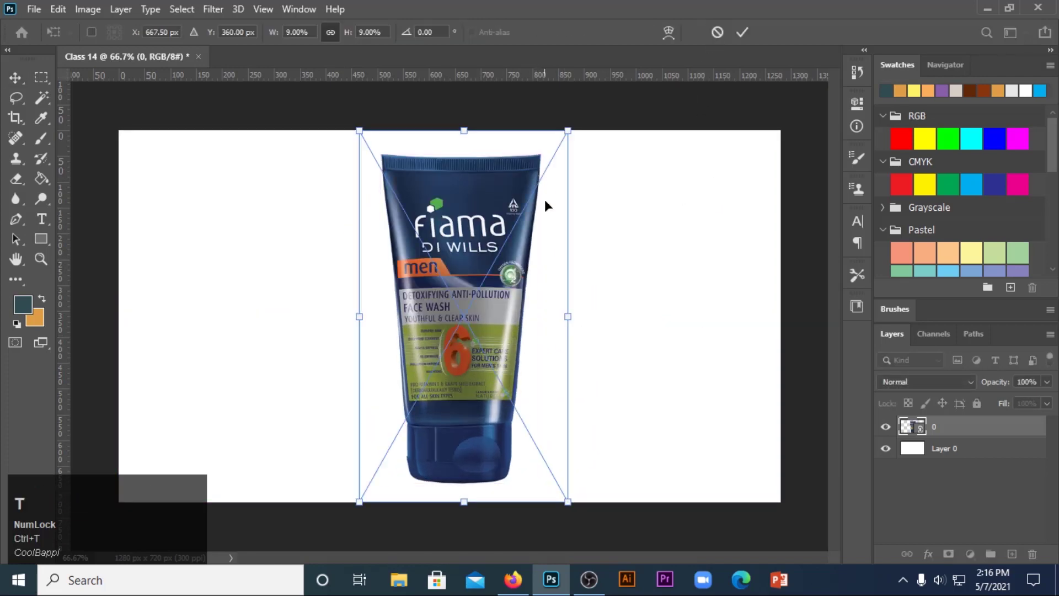
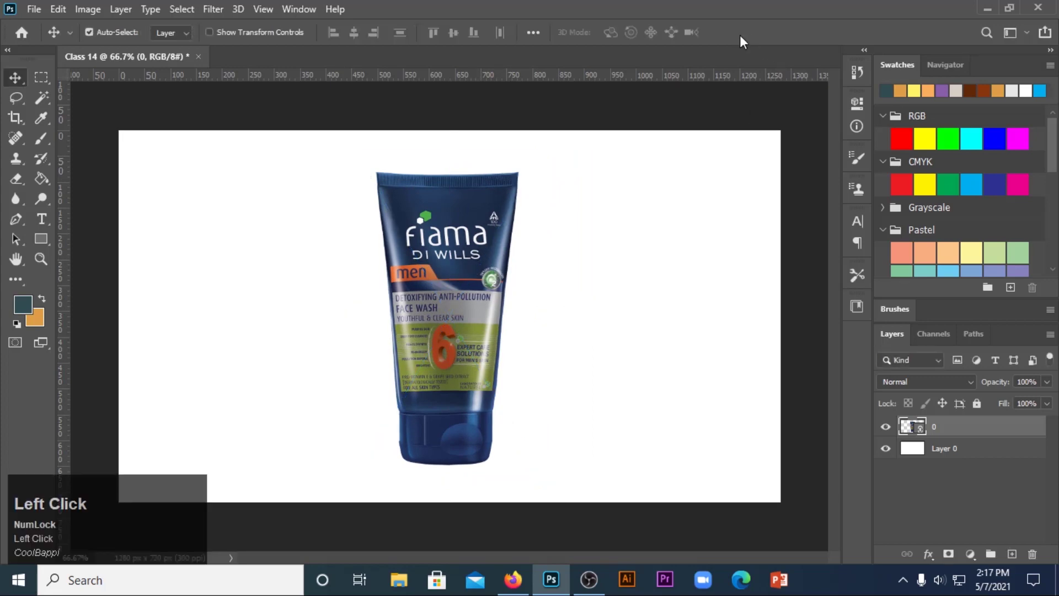
# Scale the tube down proportionally a little more and commit it centred on the canvas.
pyautogui.press('ctrl+t')
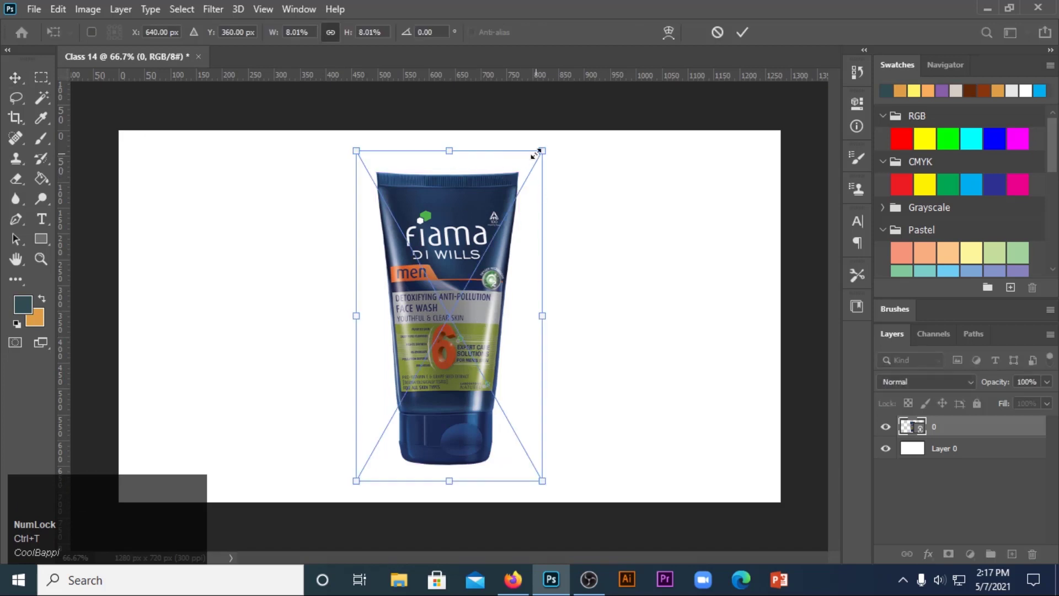
pyautogui.moveTo(477, 242); pyautogui.dragTo(742, 35)
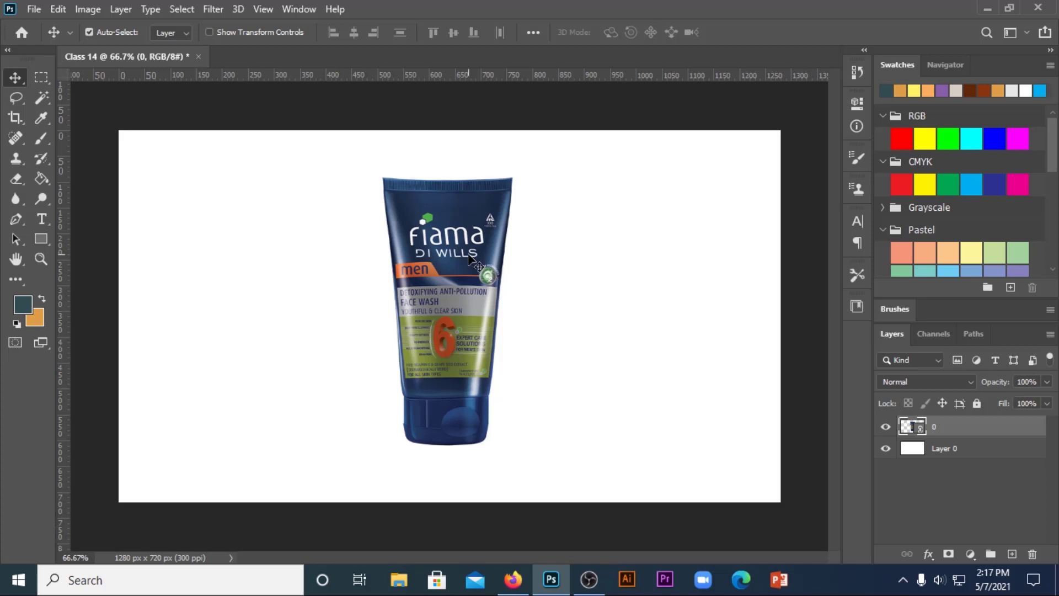
pyautogui.click(472, 259)
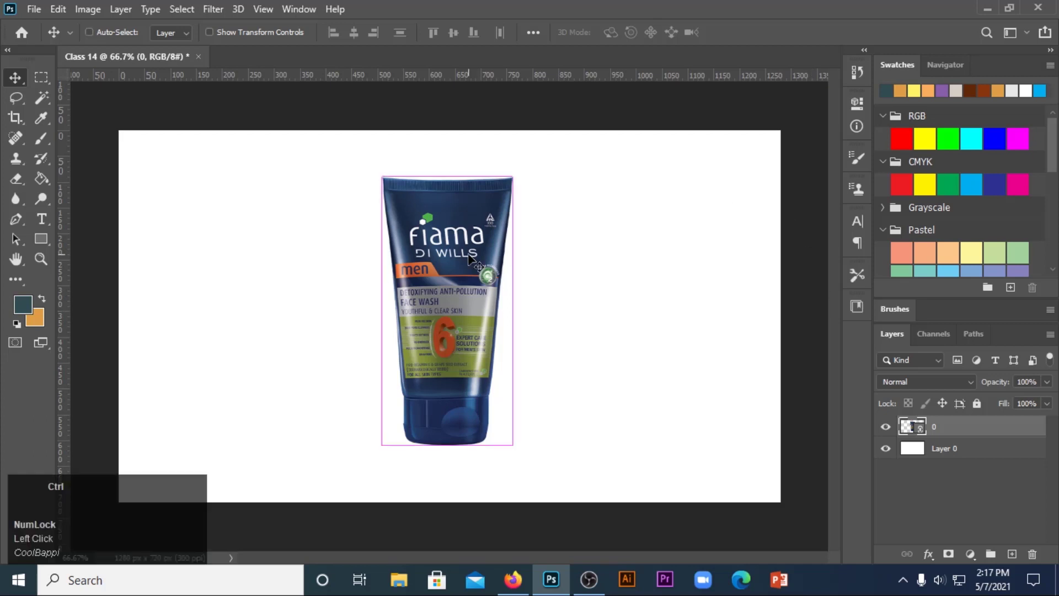
# Rotate the upside-down tube roughly 180° with Free Transform, pivot point shown.
pyautogui.press('ctrl+t')
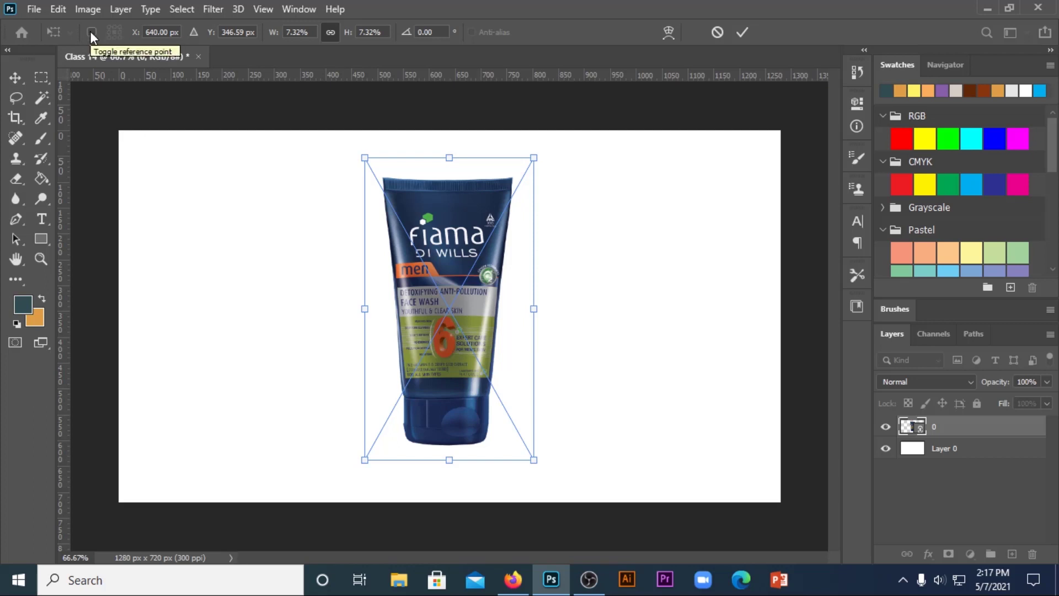
pyautogui.click(96, 35)
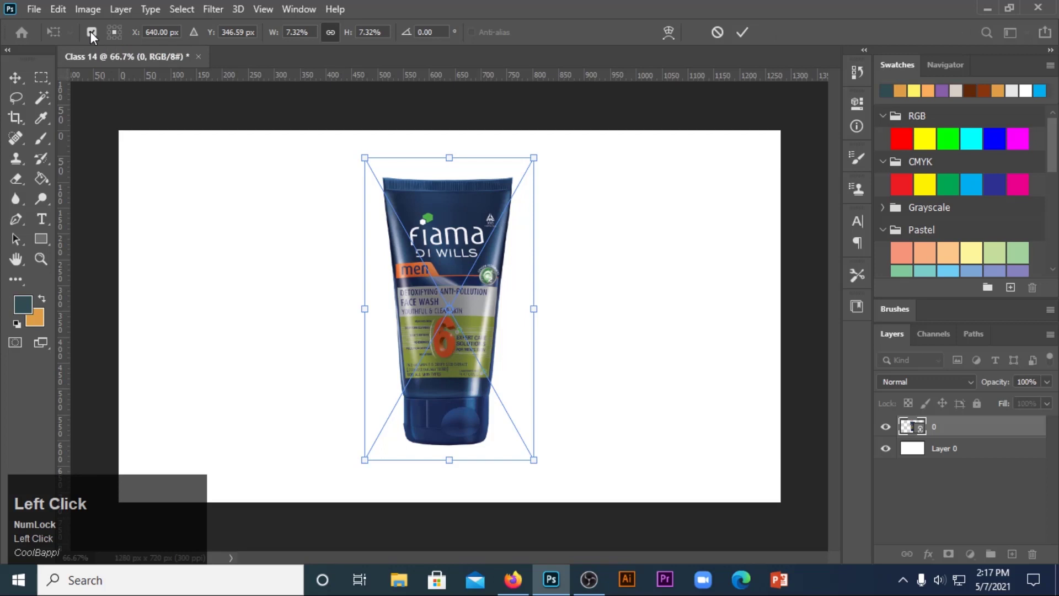
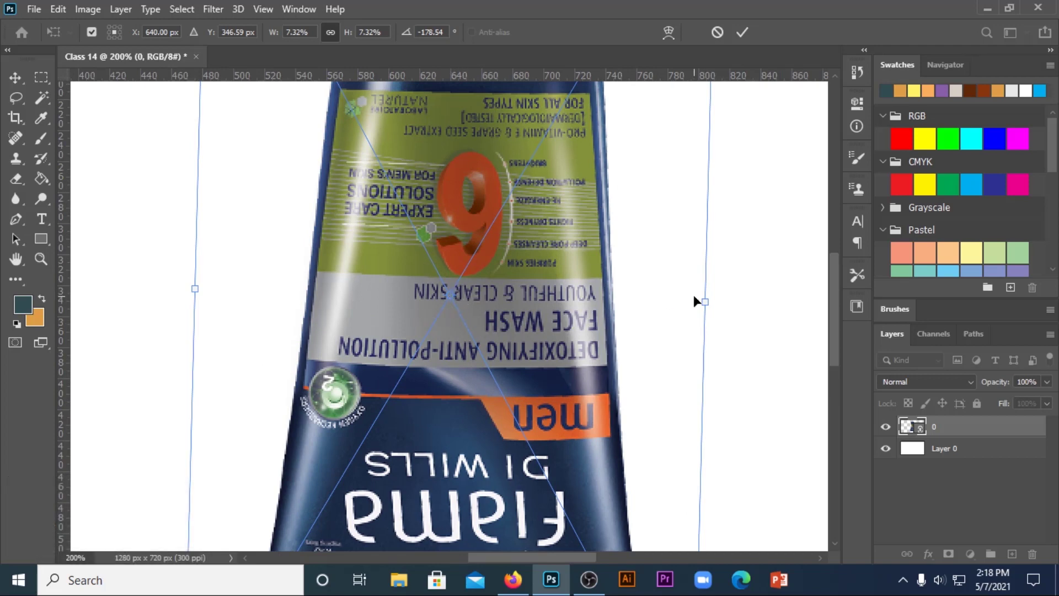
pyautogui.press('ctrl+=')
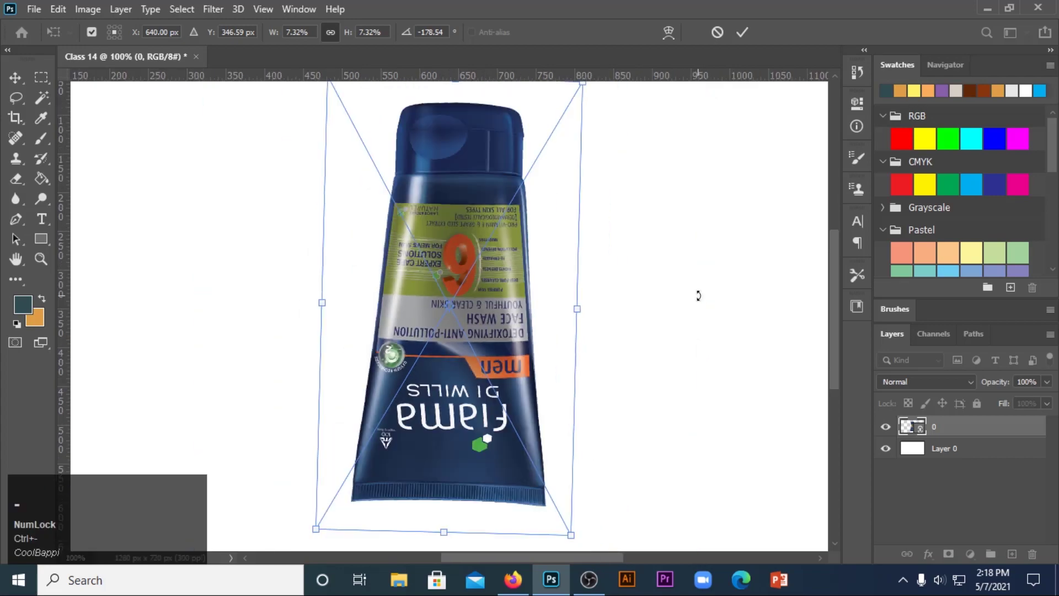
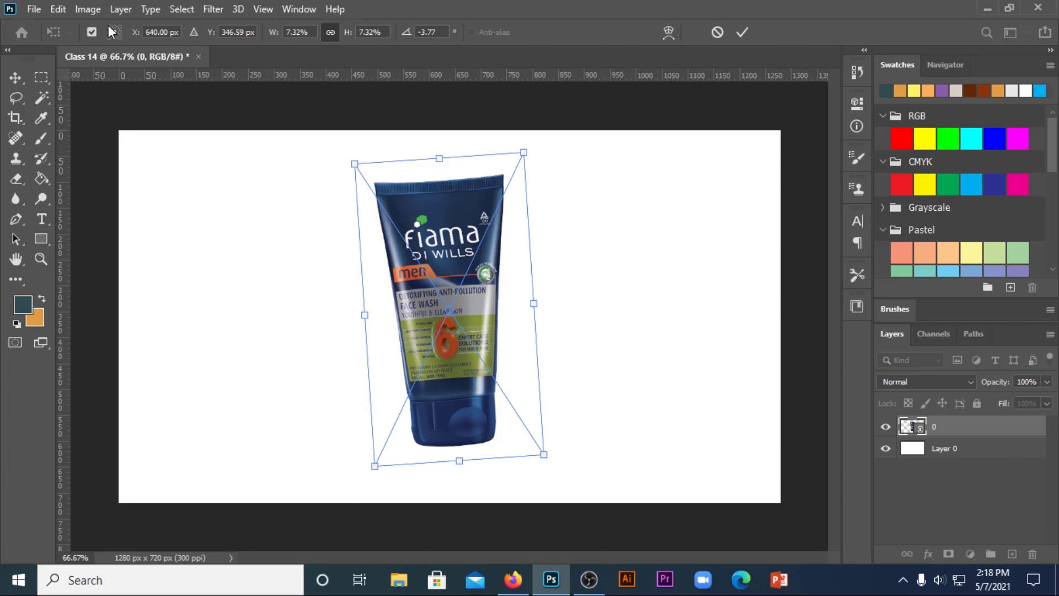
# Tilt the tube around top-left, top-middle and an offset pivot, leaving it standing straight.
pyautogui.click(114, 30)
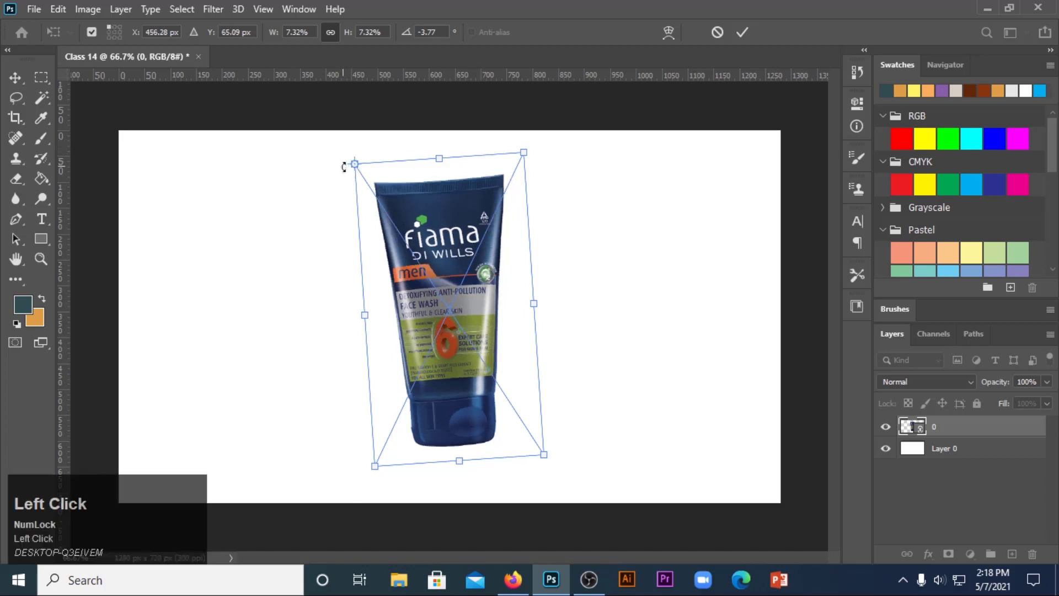
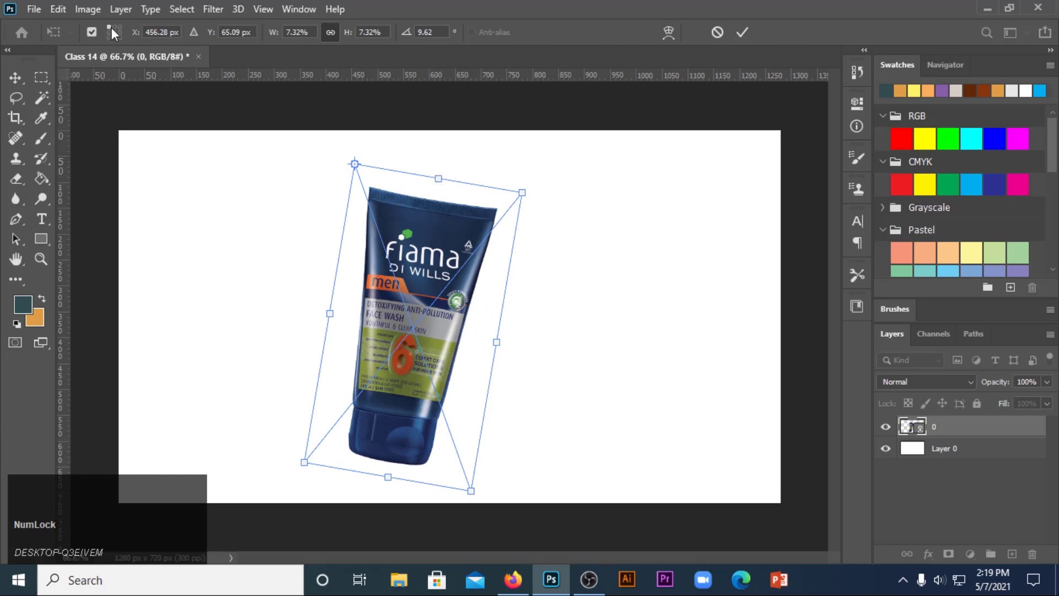
pyautogui.click(121, 31)
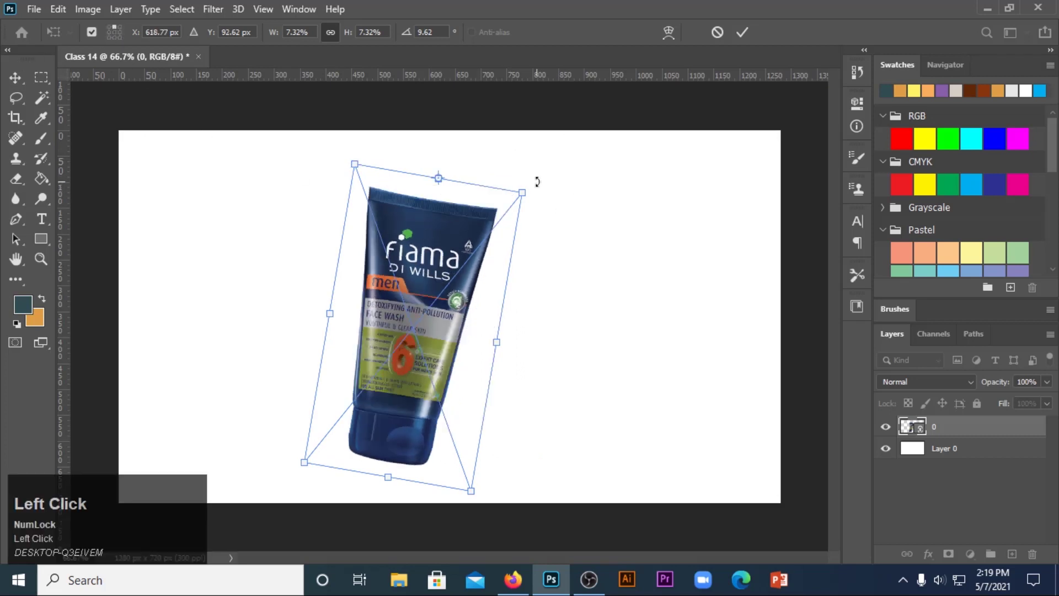
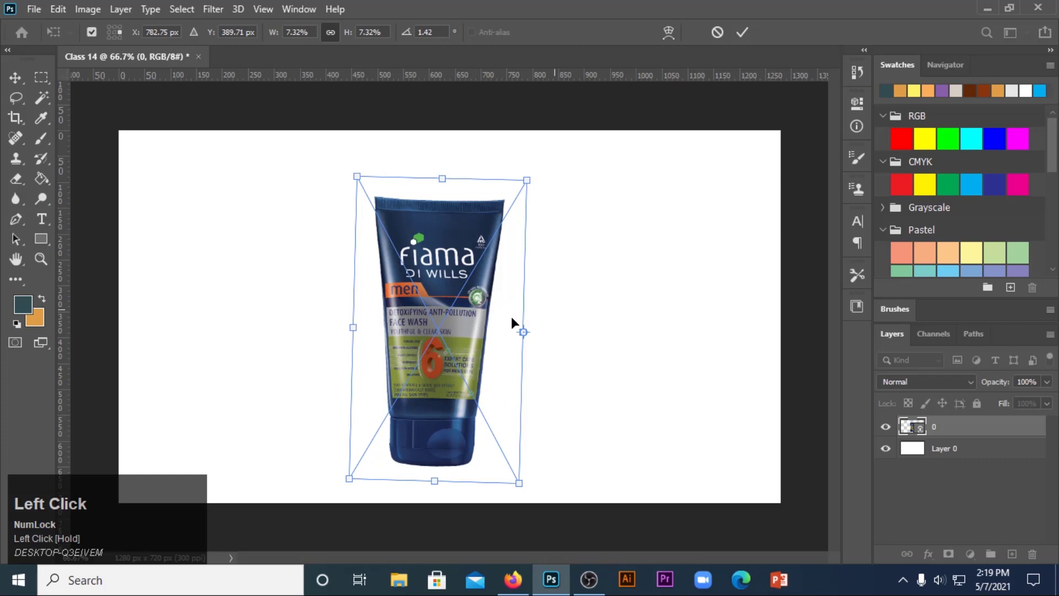
pyautogui.moveTo(528, 332); pyautogui.dragTo(391, 325)
pyautogui.click(391, 326)
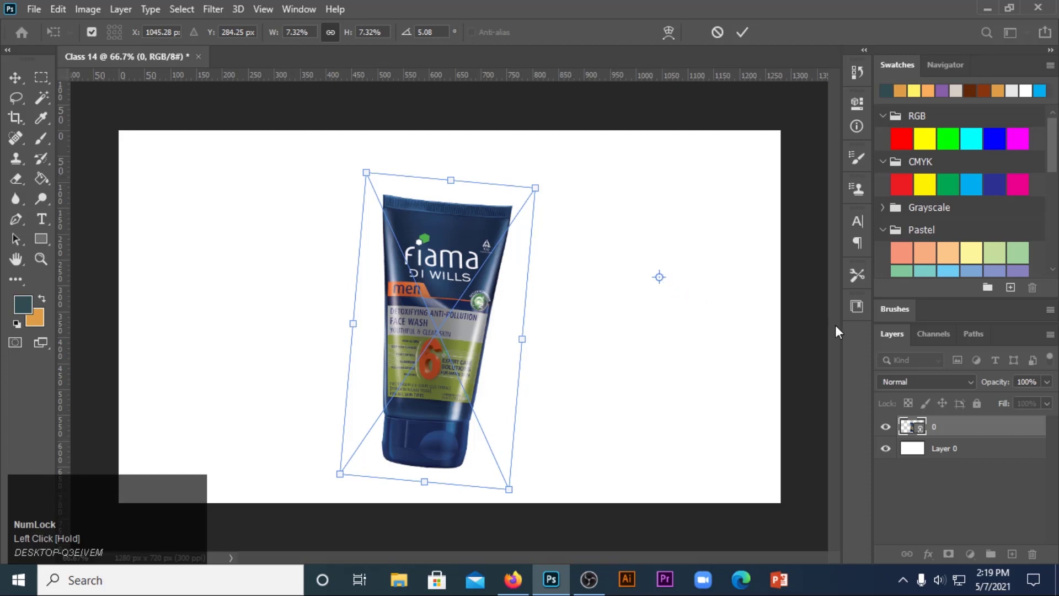
pyautogui.moveTo(450, 341); pyautogui.dragTo(720, 34)
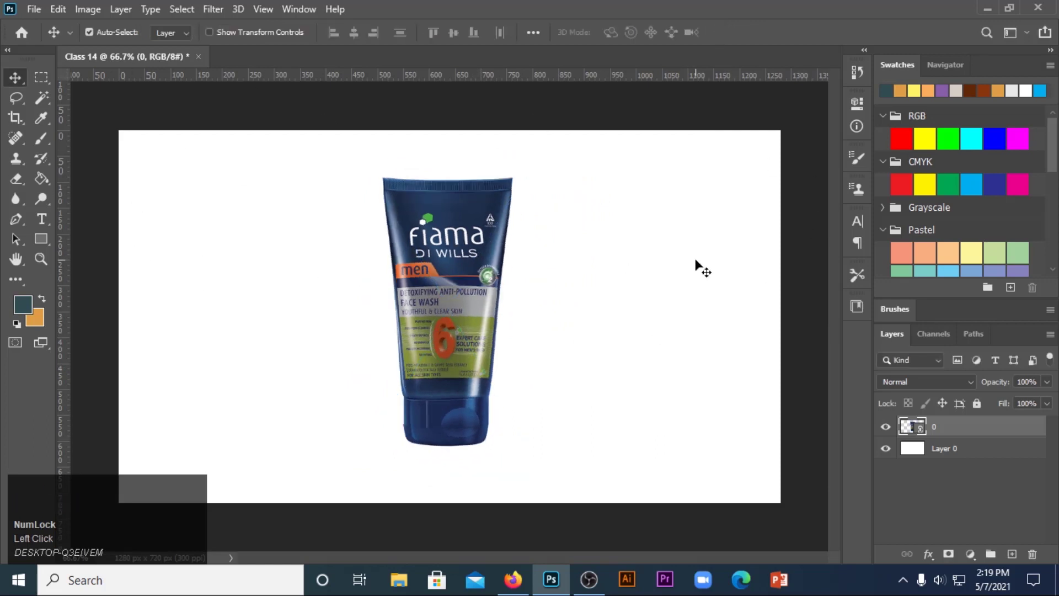
# Tilt the tube about 30 degrees and commit, discarding a later move to the right.
pyautogui.press('ctrl+t')
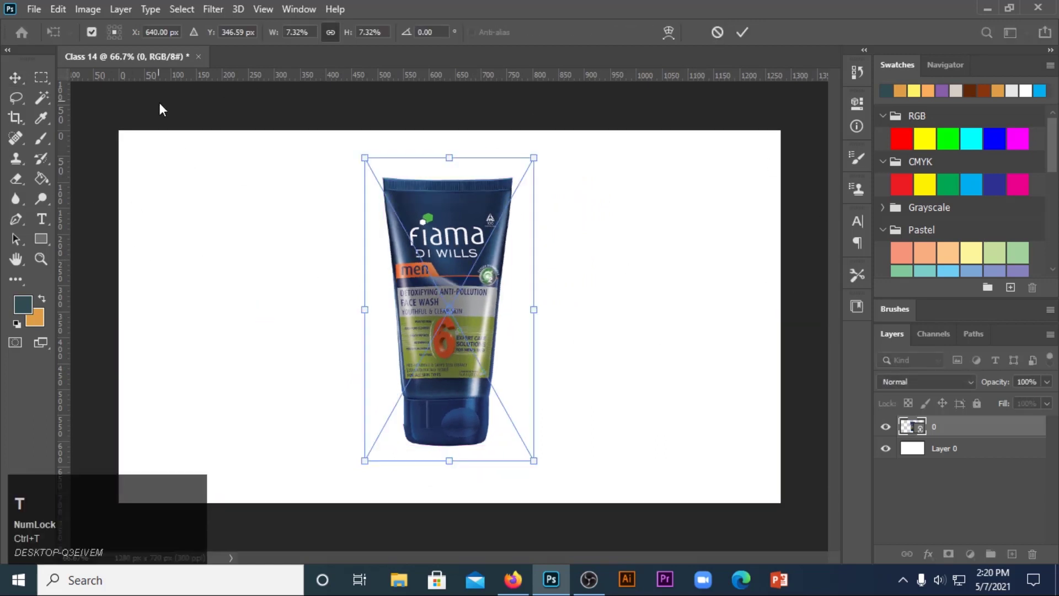
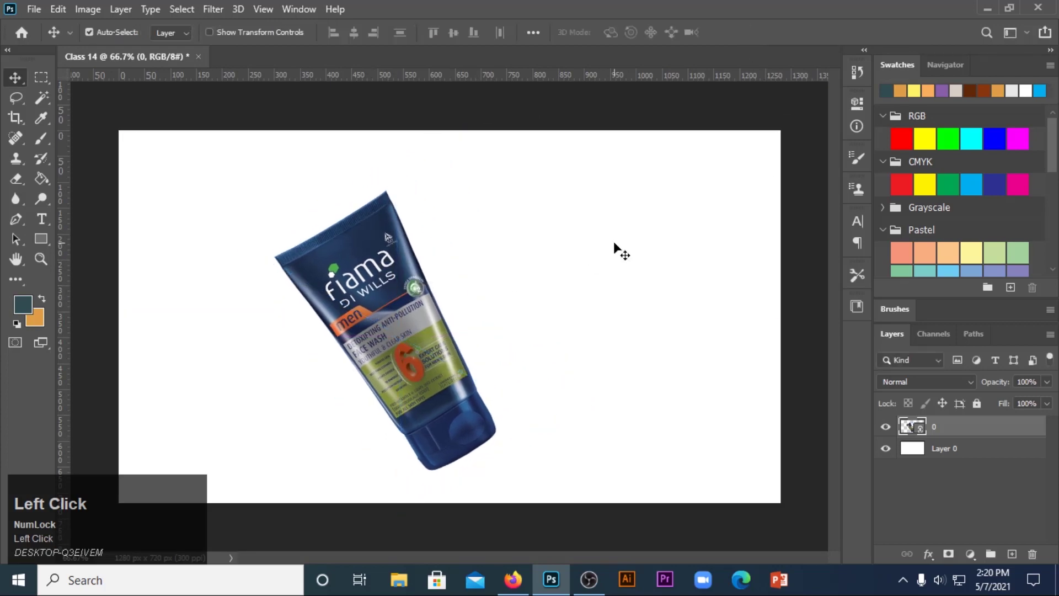
pyautogui.press('ctrl+t')
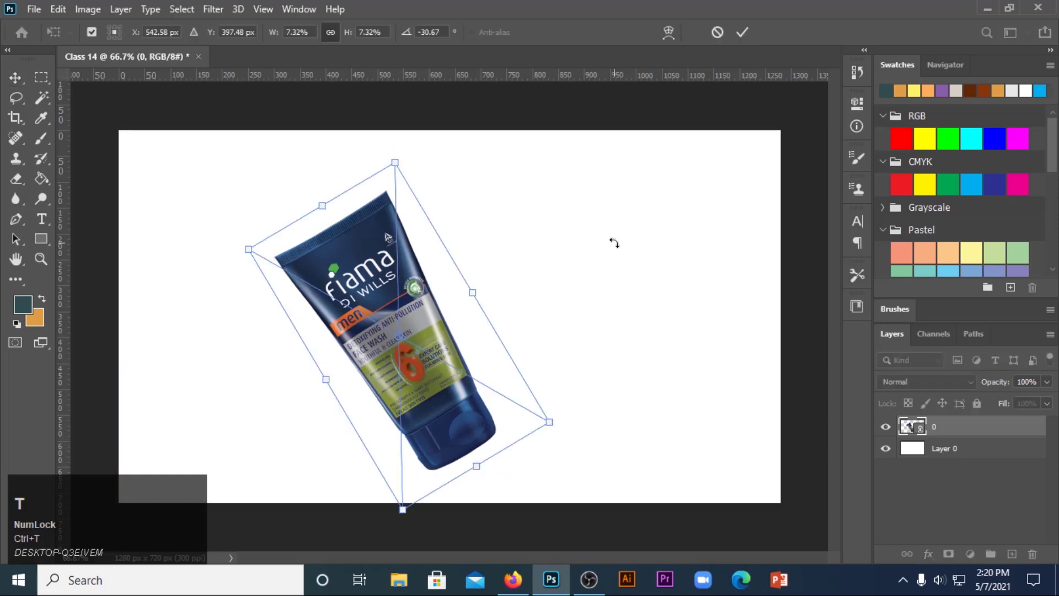
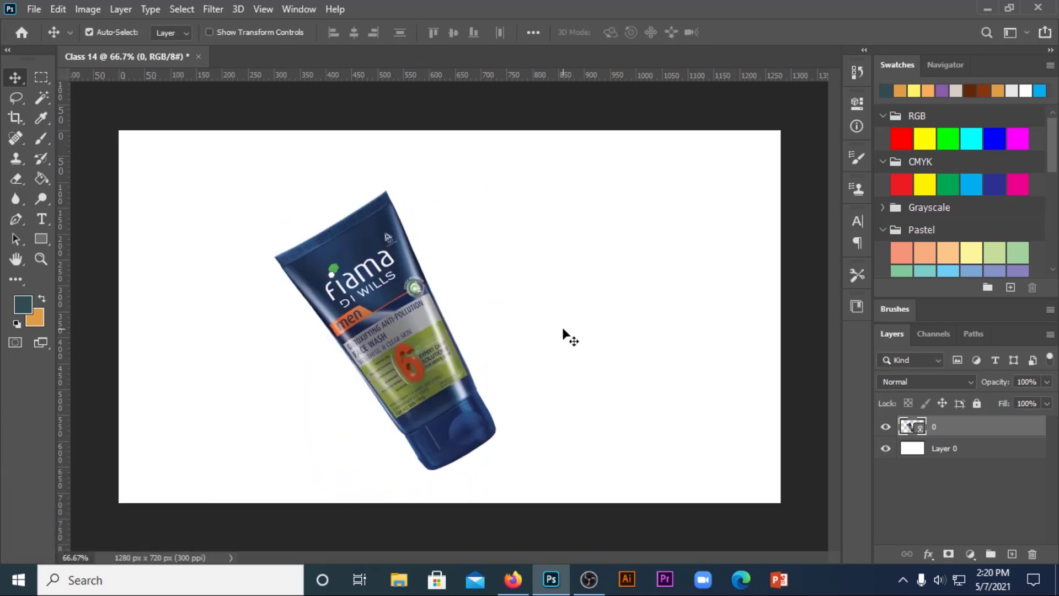
pyautogui.press('ctrl+t')
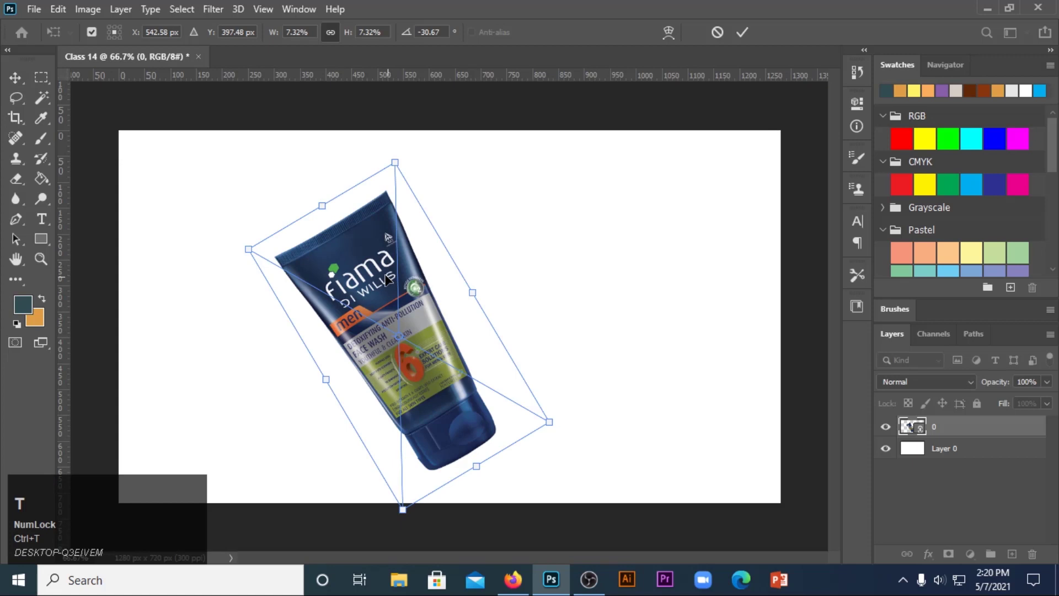
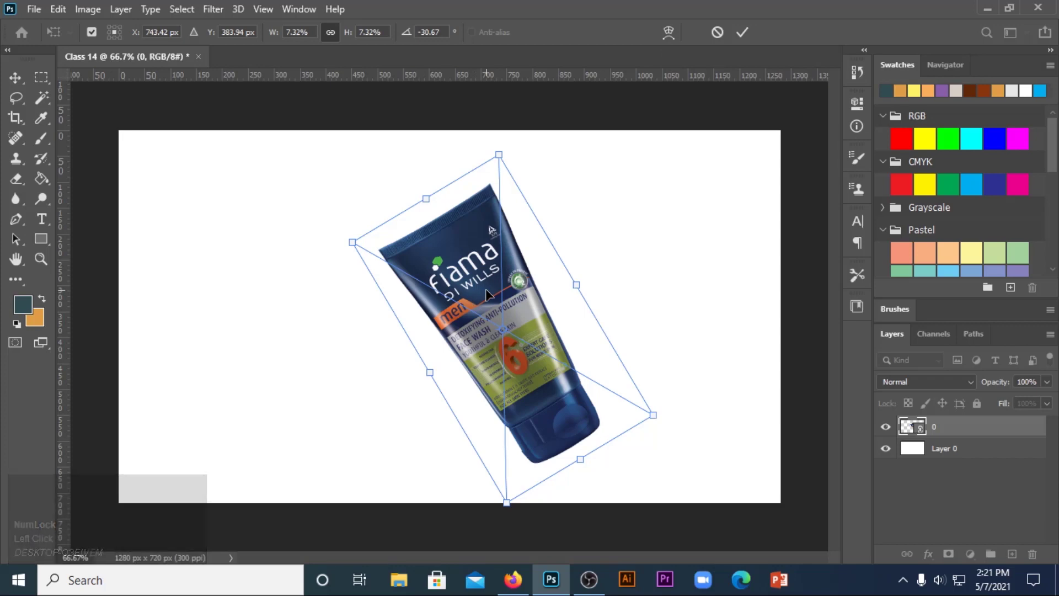
pyautogui.click(726, 36)
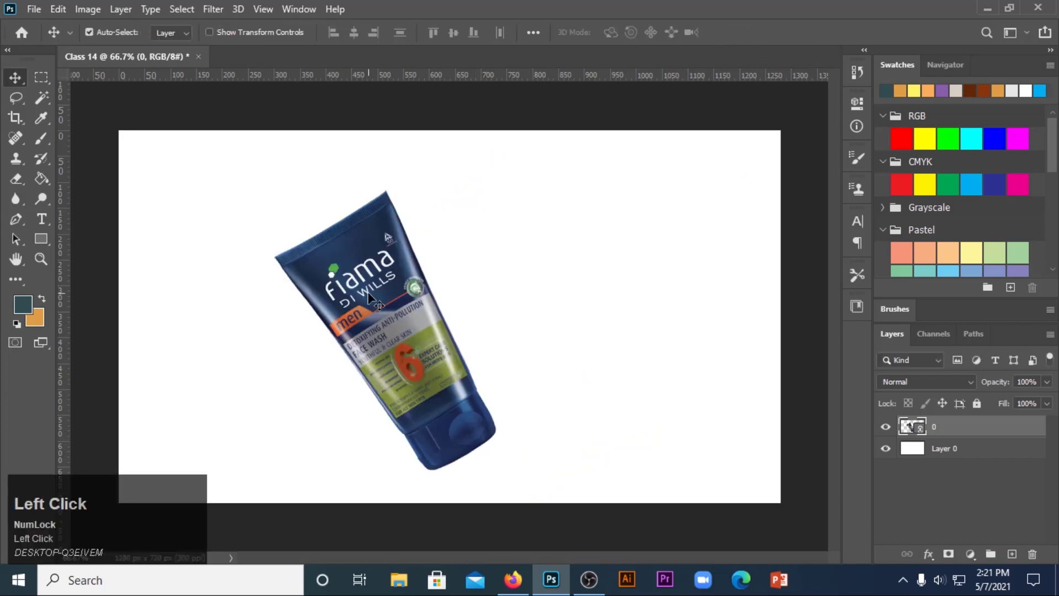
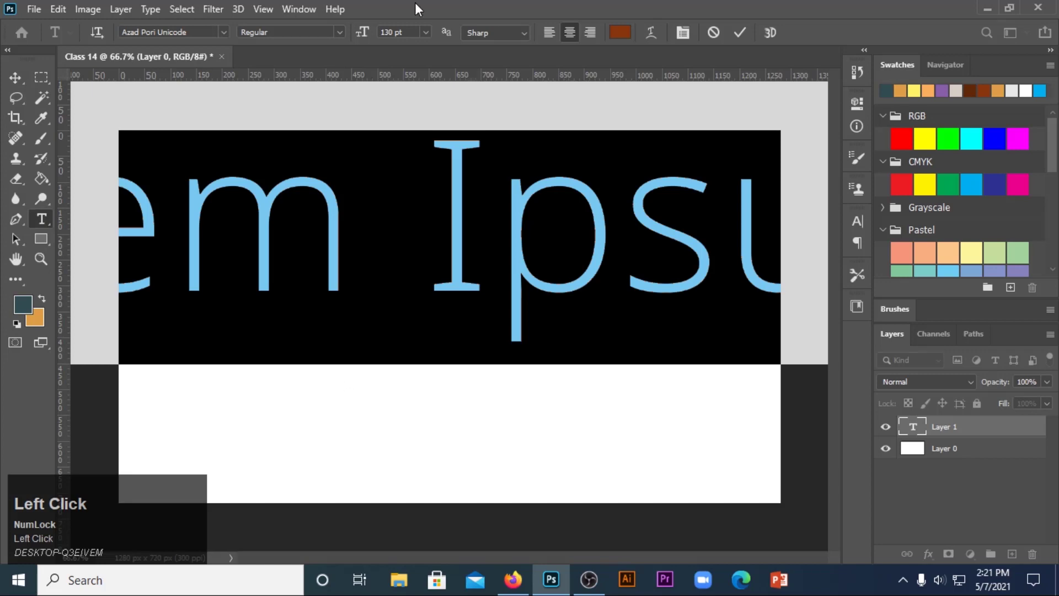
# Set the Lorem Ipsum text to 24 pt in The Bold Font.
pyautogui.click(431, 35)
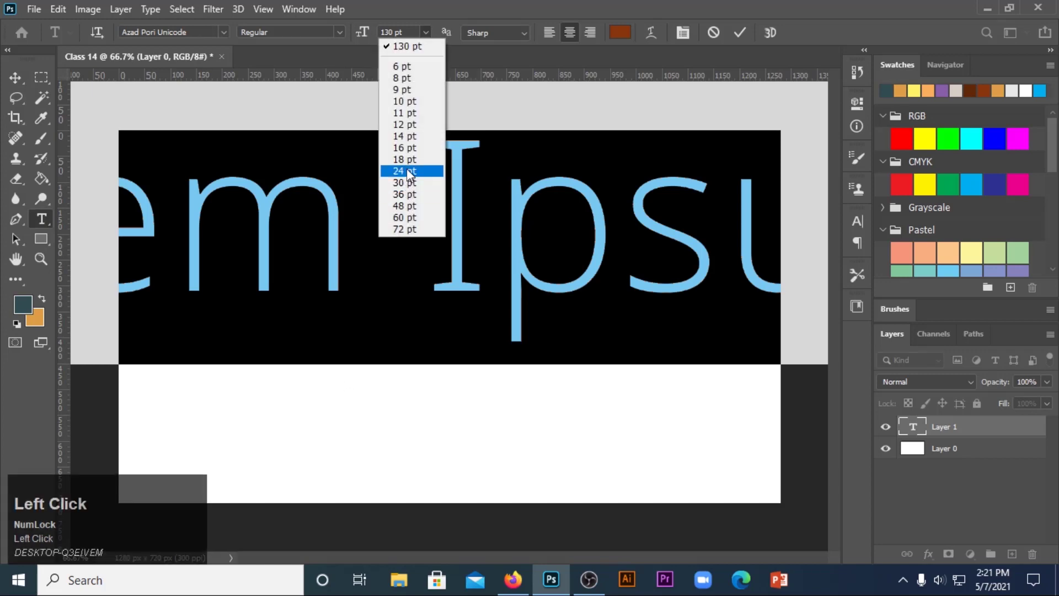
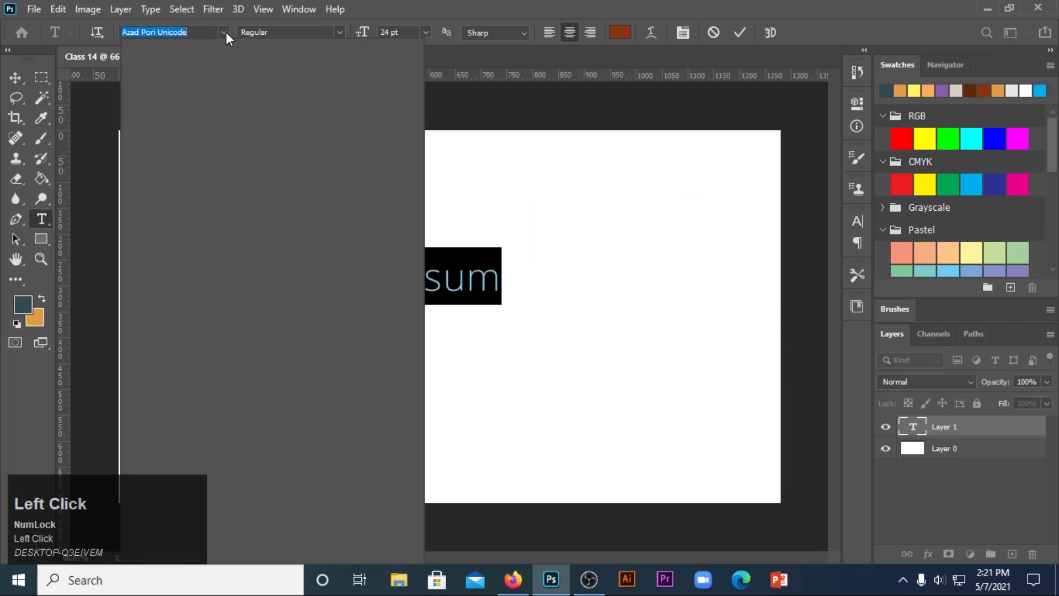
pyautogui.write('the')
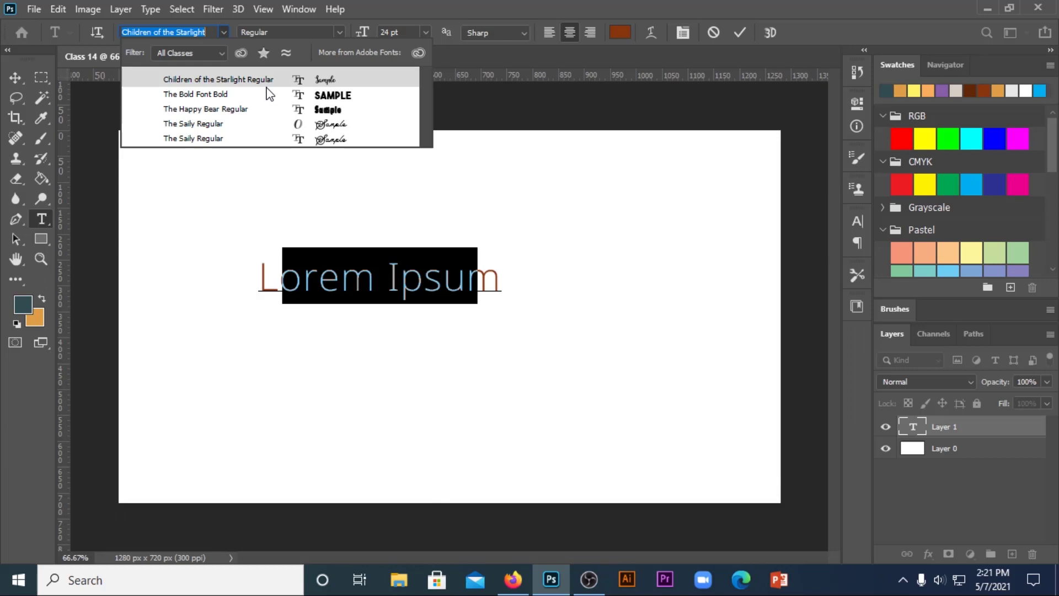
pyautogui.click(297, 99)
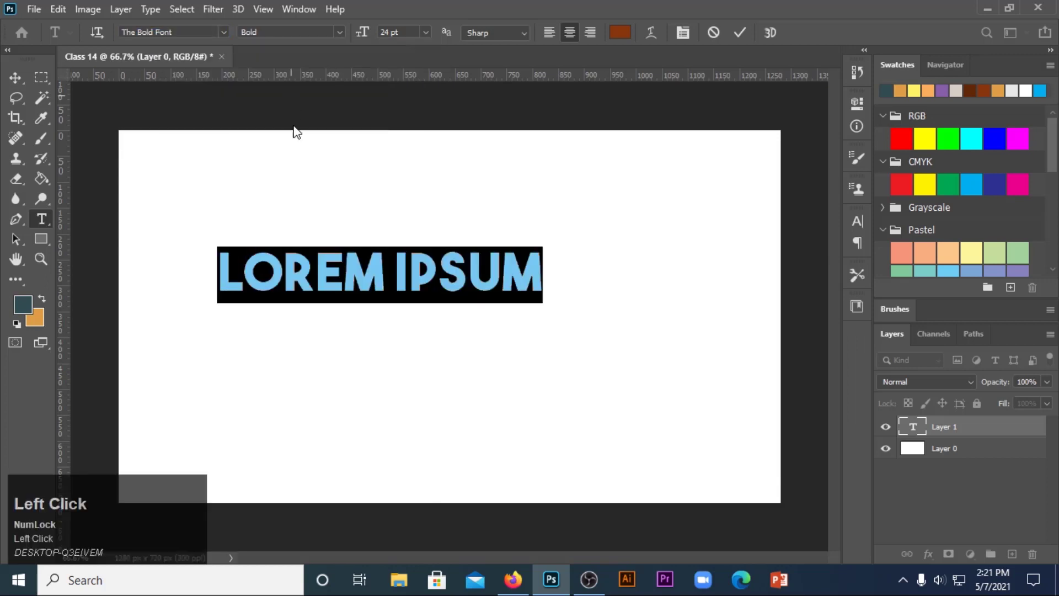
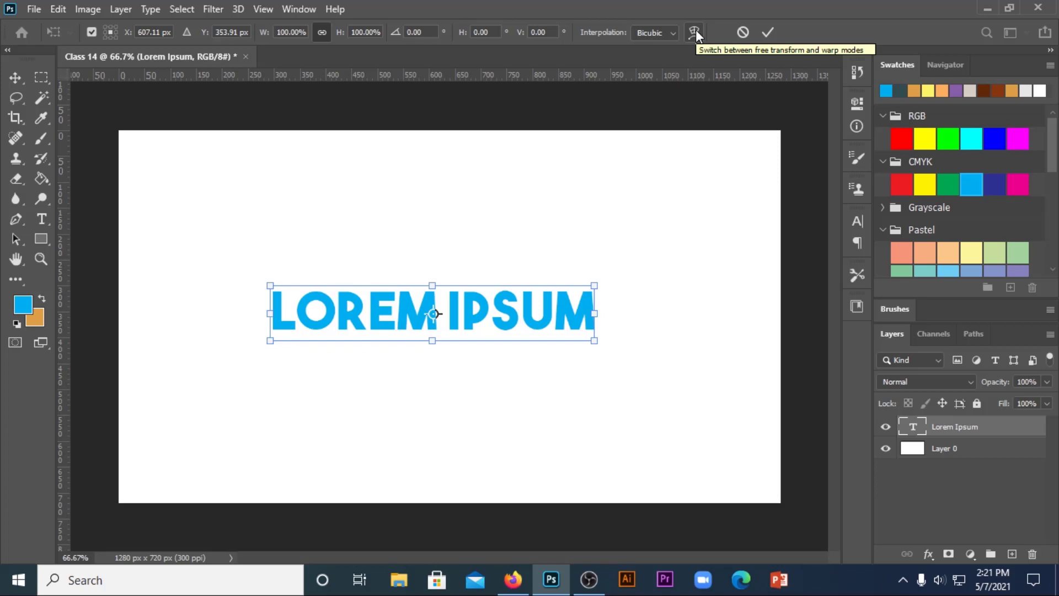
# Try Arc Lower, Flag and Fish warps on LOREM IPSUM, then settle on a Twist distortion.
pyautogui.click(698, 35)
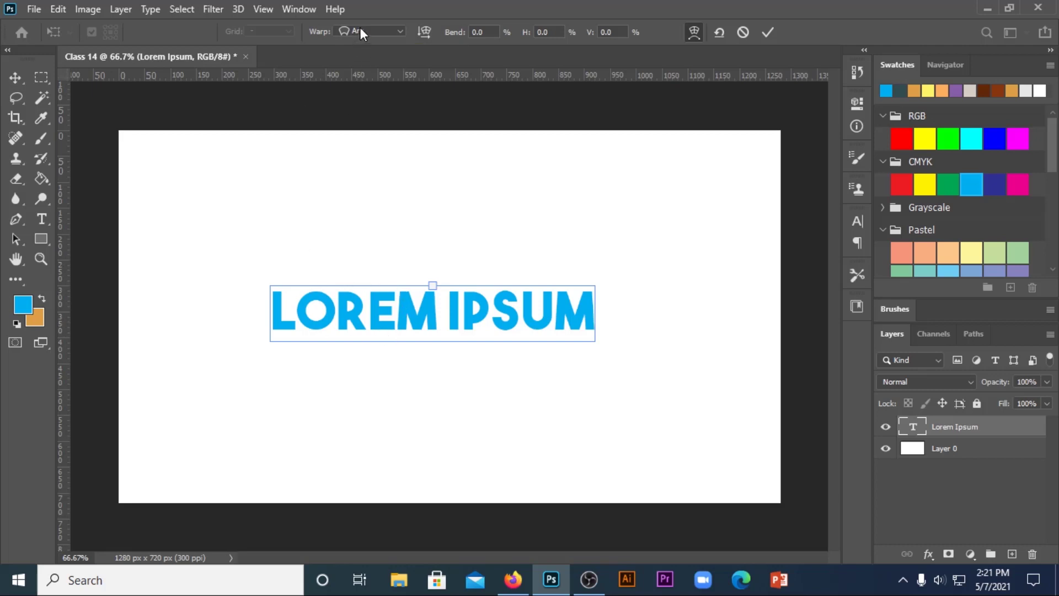
pyautogui.click(366, 30)
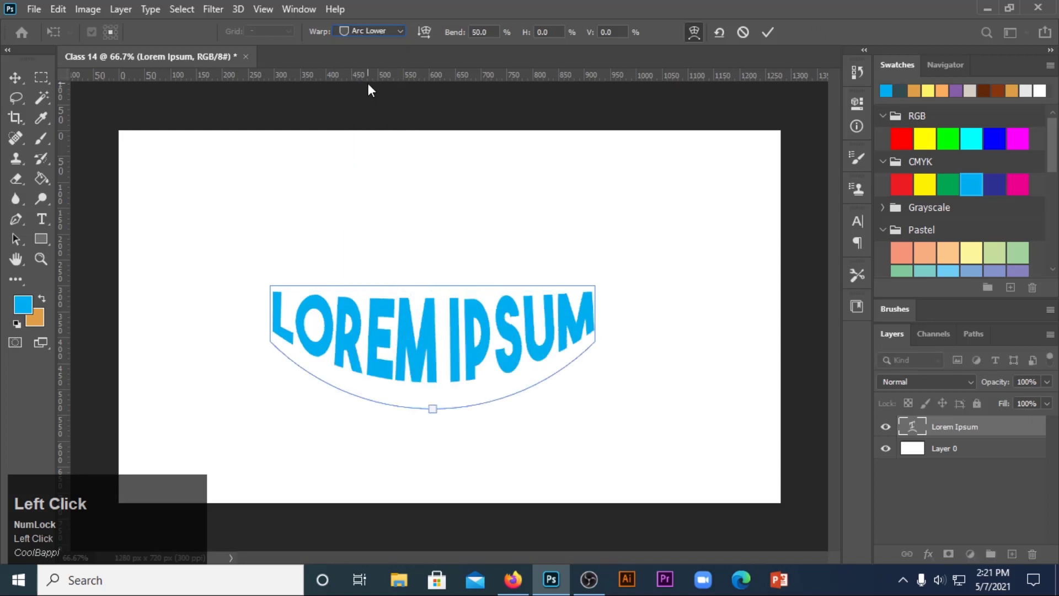
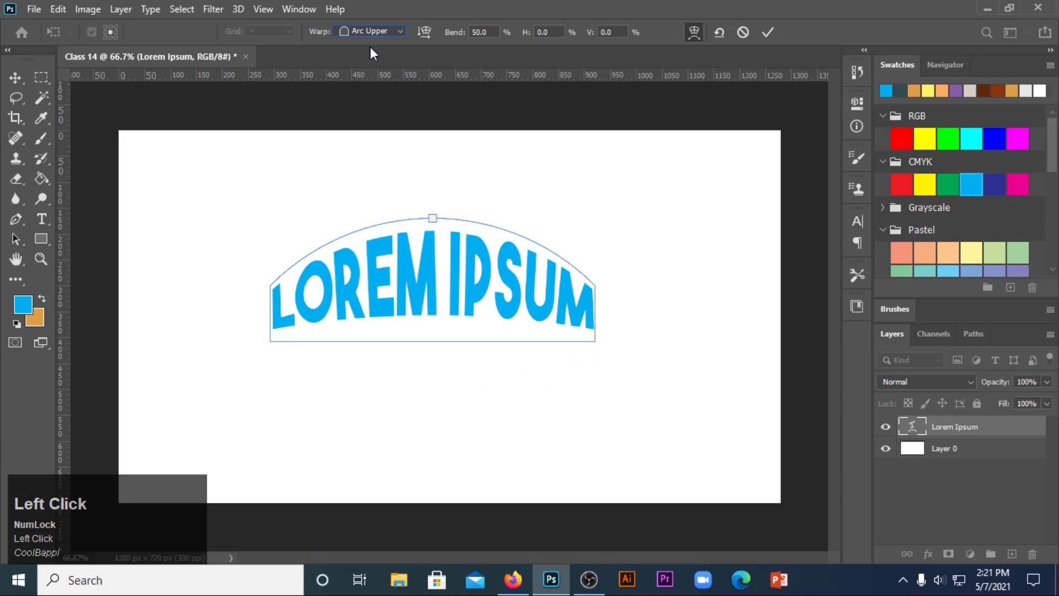
pyautogui.click(378, 36)
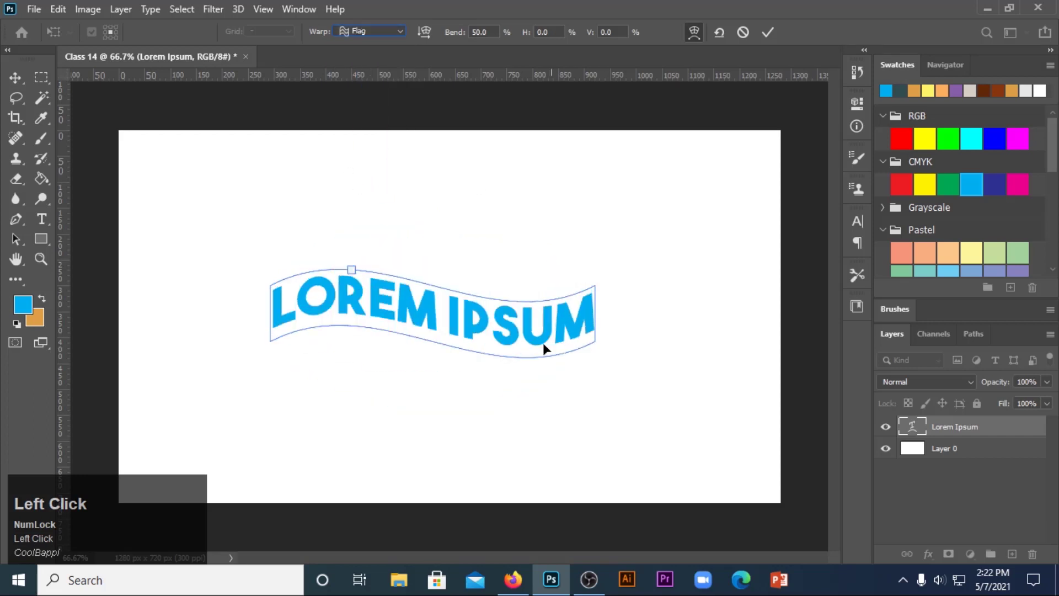
pyautogui.click(382, 33)
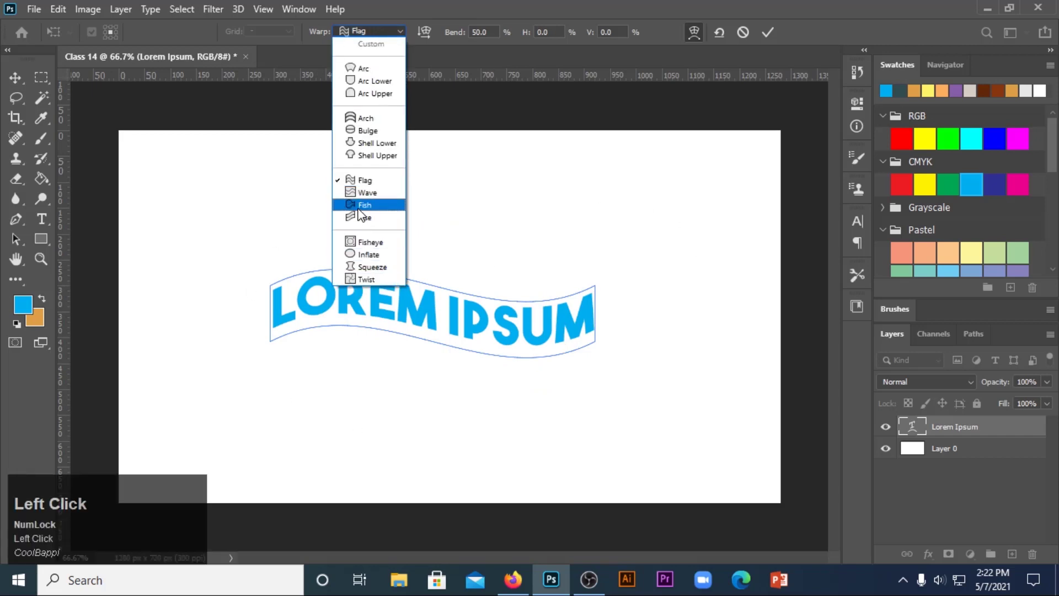
pyautogui.click(369, 207)
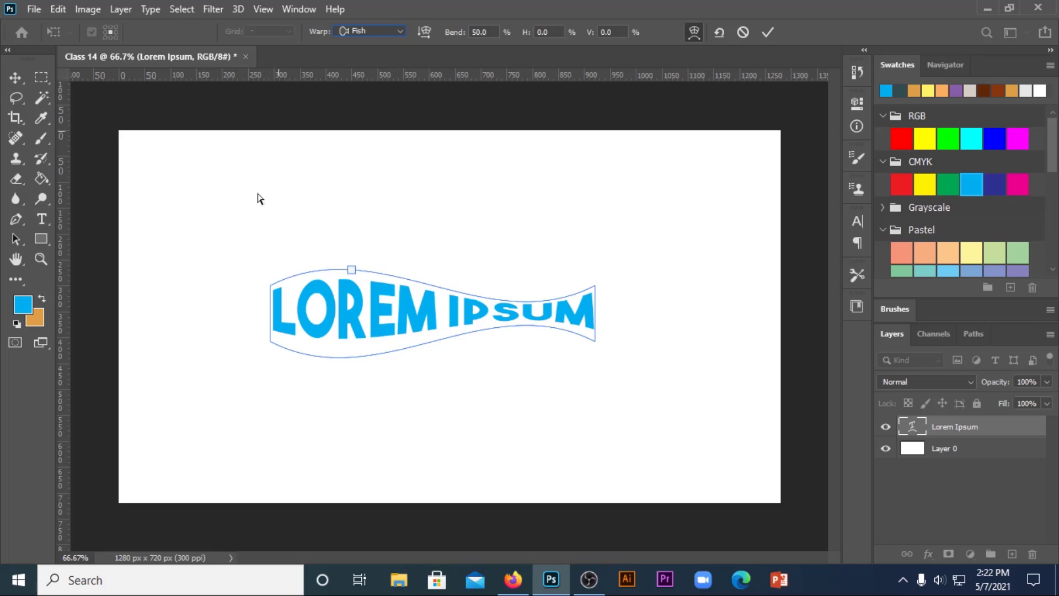
pyautogui.click(377, 32)
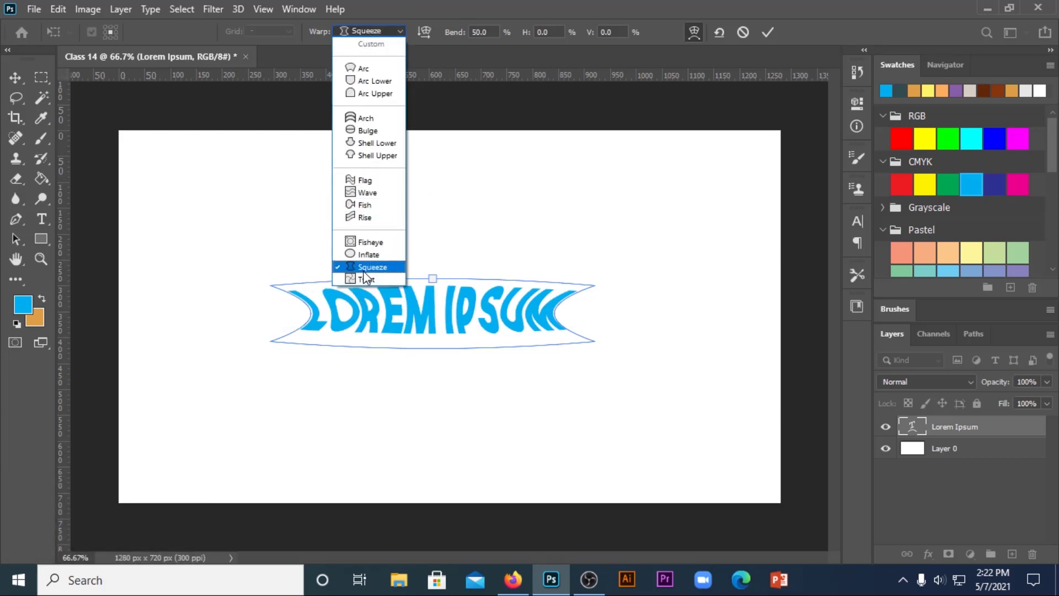
pyautogui.click(369, 277)
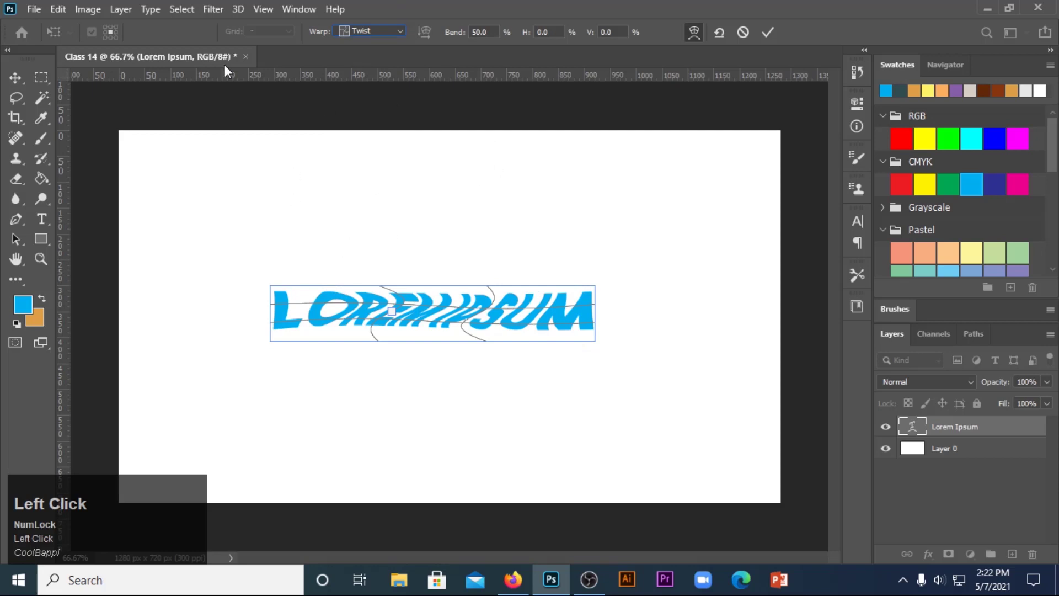
pyautogui.moveTo(421, 314); pyautogui.dragTo(775, 39)
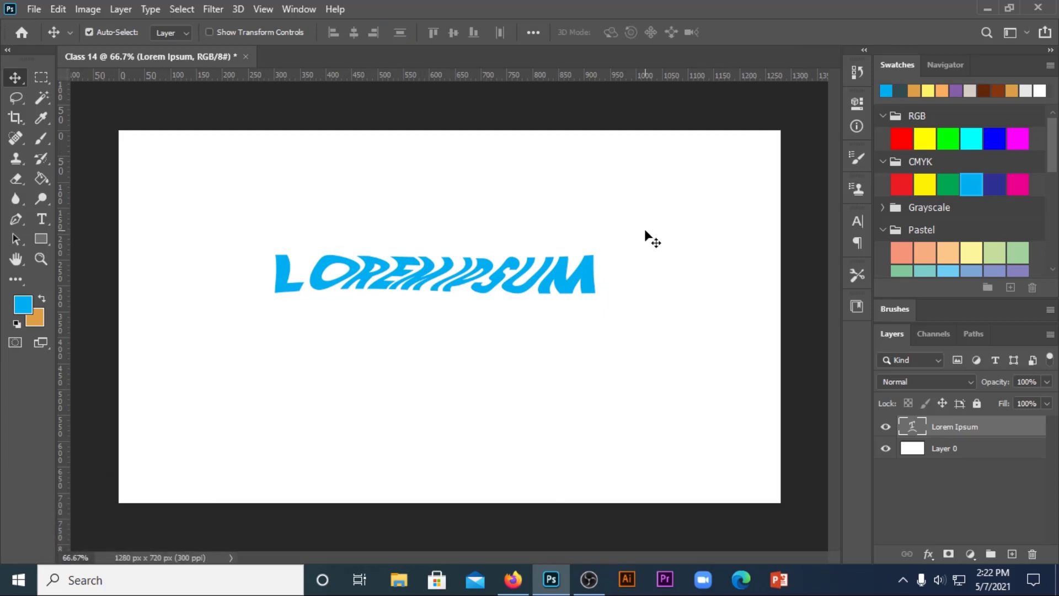
# Undo the twist on the text and put LOREM IPSUM into Free Transform with its options menu.
pyautogui.press('ctrl+z')
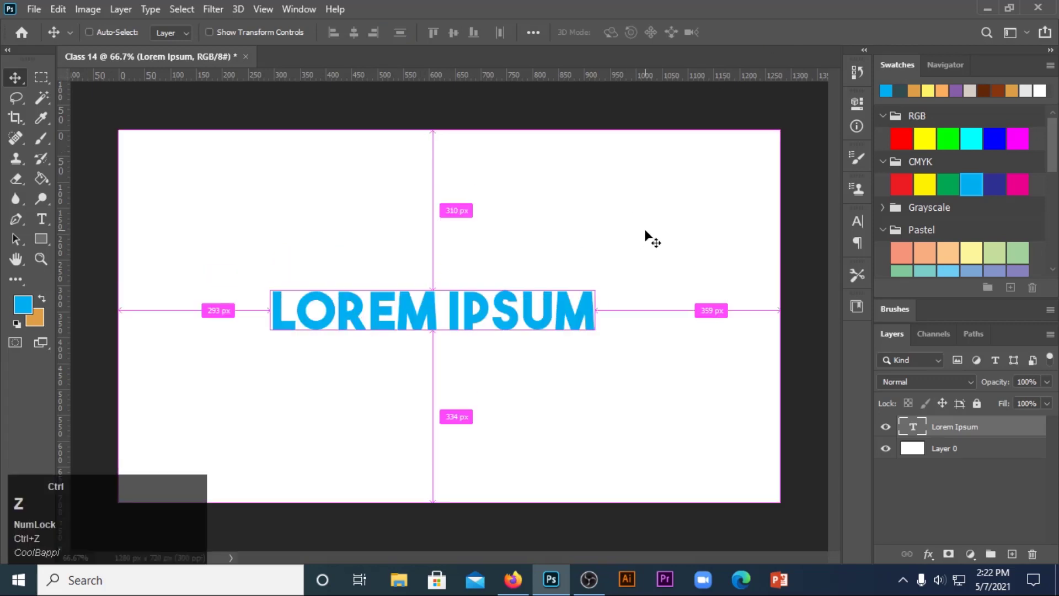
pyautogui.press('ctrl+t')
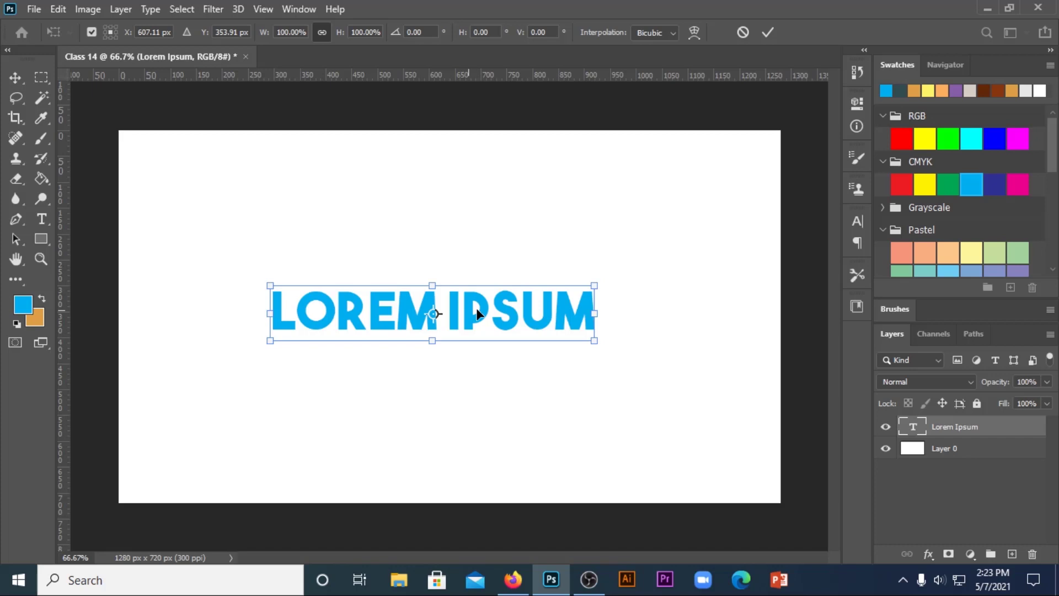
pyautogui.rightClick(483, 311)
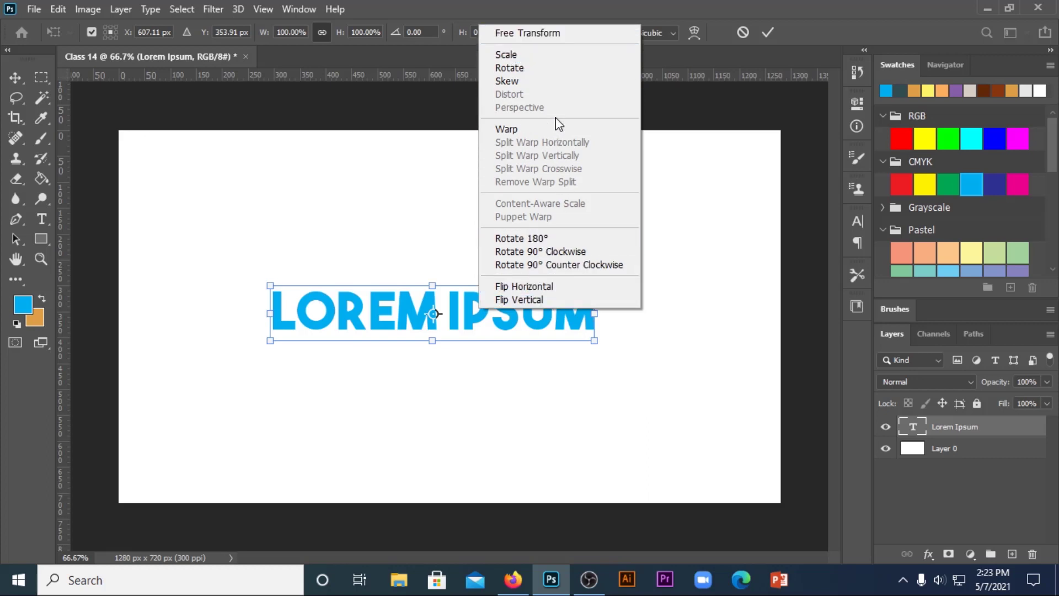
pyautogui.click(599, 248)
pyautogui.click(599, 249)
# Delete the LOREM IPSUM text layer, leaving only the white background.
pyautogui.press('ctrl+t')
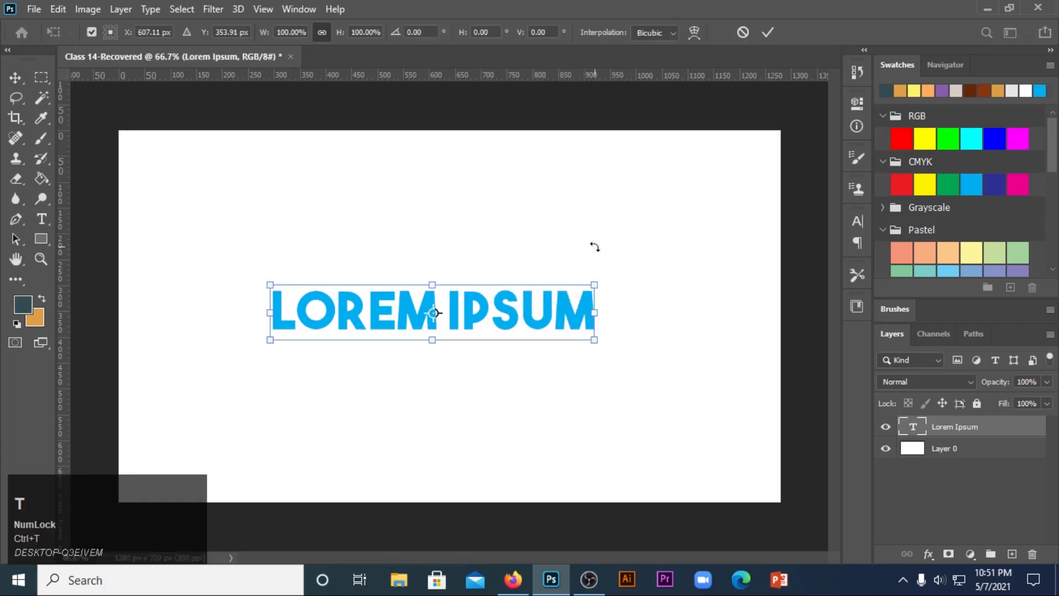
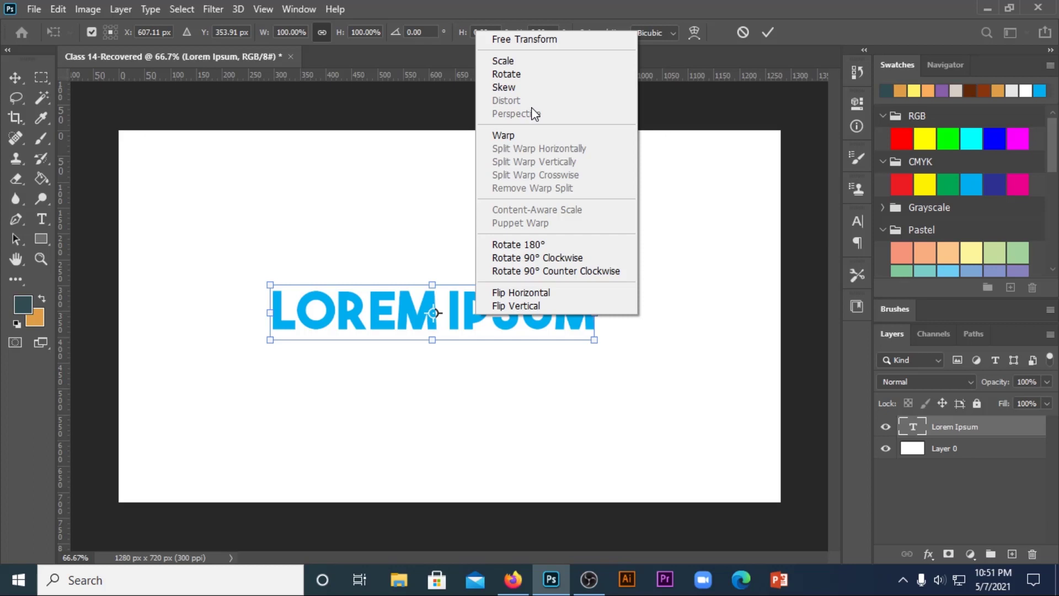
pyautogui.click(841, 29)
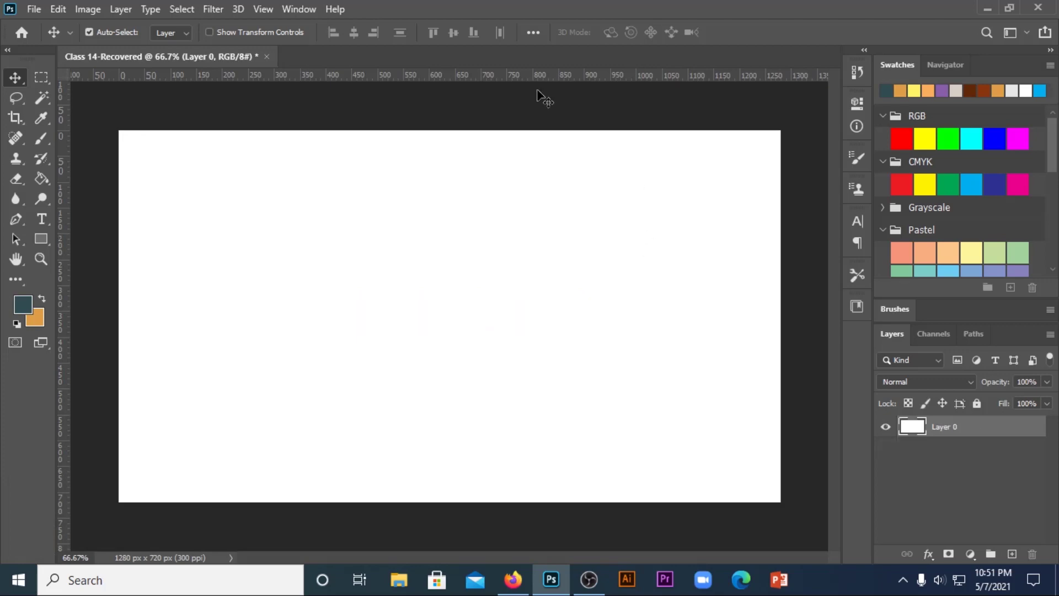
# Embed the face wash tube image on the white canvas, nudged slightly right, and confirm placement.
pyautogui.click(34, 10)
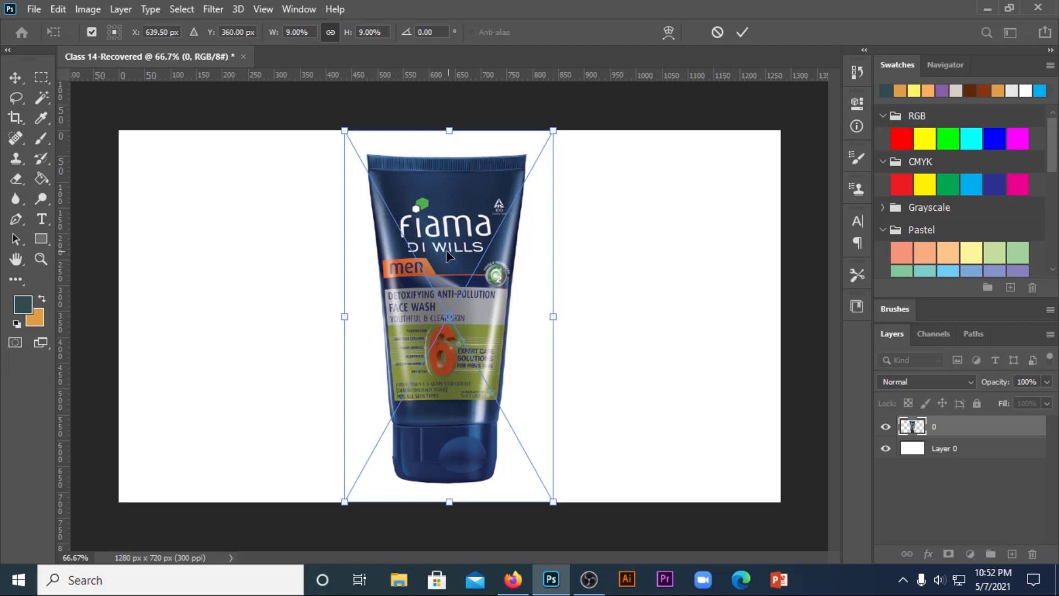
pyautogui.rightClick(439, 238)
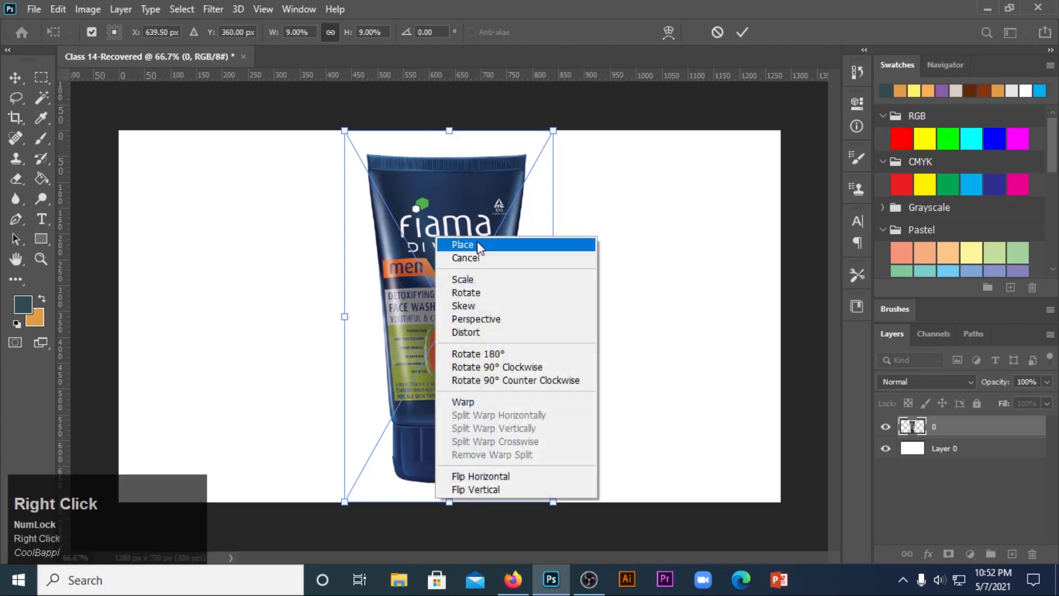
pyautogui.rightClick(499, 253)
pyautogui.moveTo(502, 251); pyautogui.dragTo(467, 231)
pyautogui.press('ctrl+t')
pyautogui.rightClick(466, 231)
pyautogui.click(503, 256)
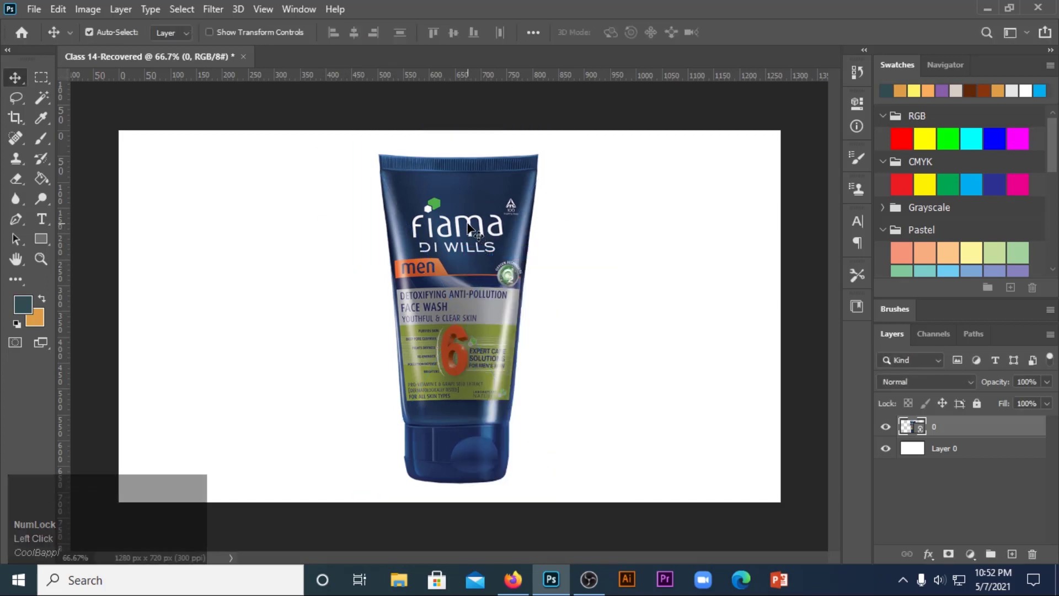
# Start a Free Transform on the tube layer and bring up the transform command list.
pyautogui.click(471, 225)
pyautogui.press('ctrl+t')
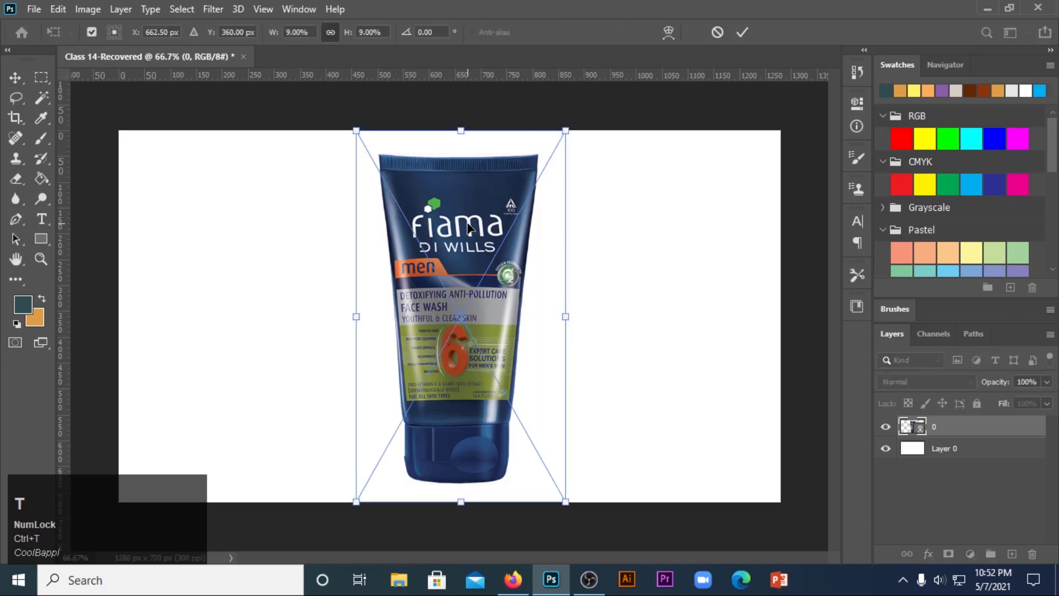
pyautogui.rightClick(472, 226)
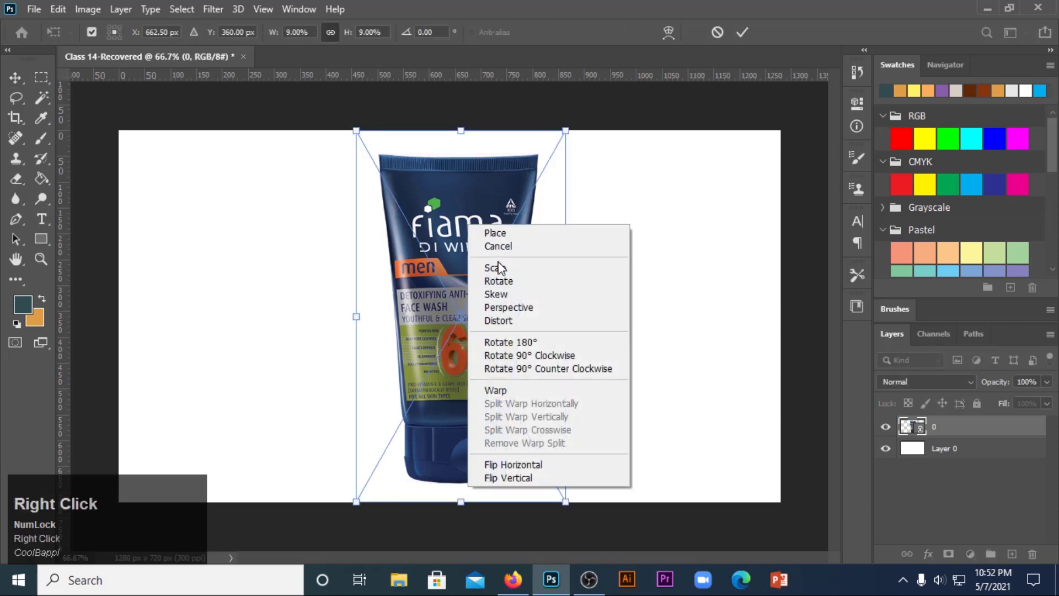
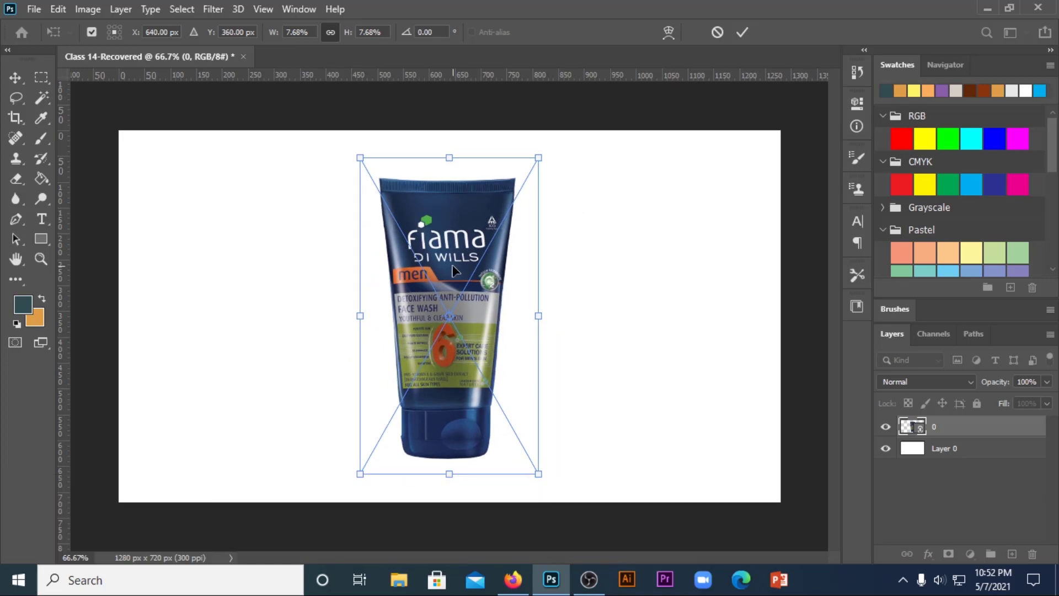
# Scale the tube down slightly and switch the transform into a distortion mode.
pyautogui.moveTo(458, 267); pyautogui.dragTo(506, 329)
pyautogui.rightClick(507, 330)
pyautogui.click(625, 189)
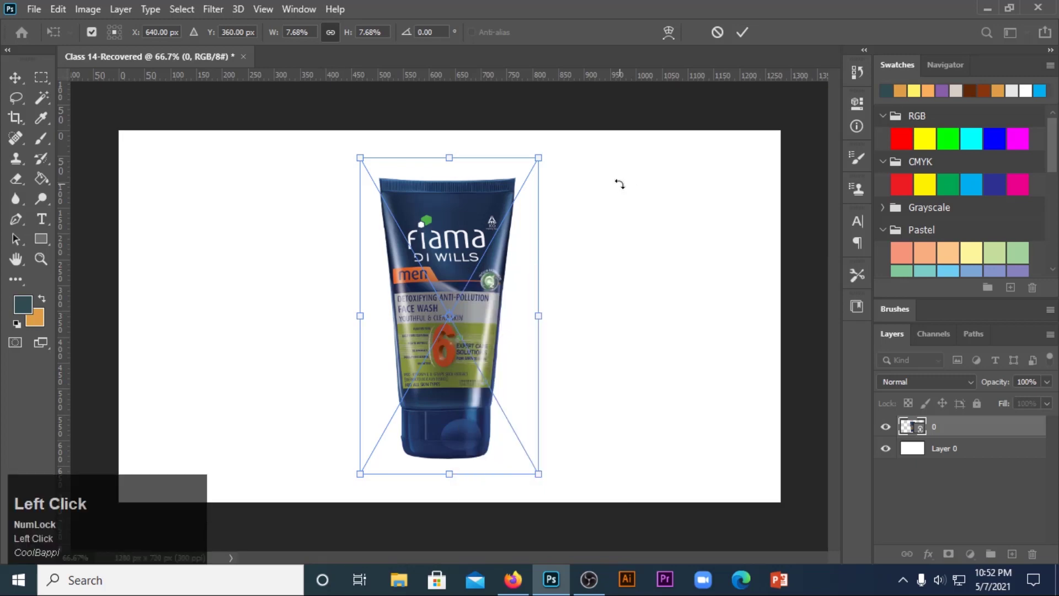
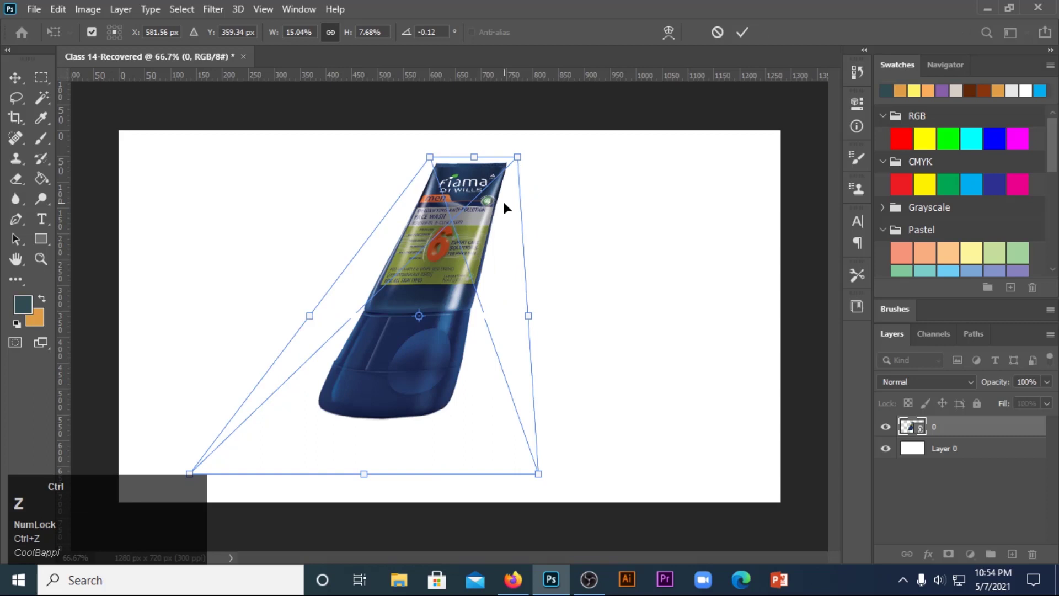
# Undo the slanted distortion and retry with a Perspective transform on the tube.
pyautogui.press('ctrl+z')
pyautogui.click(725, 38)
pyautogui.press('ctrl+t')
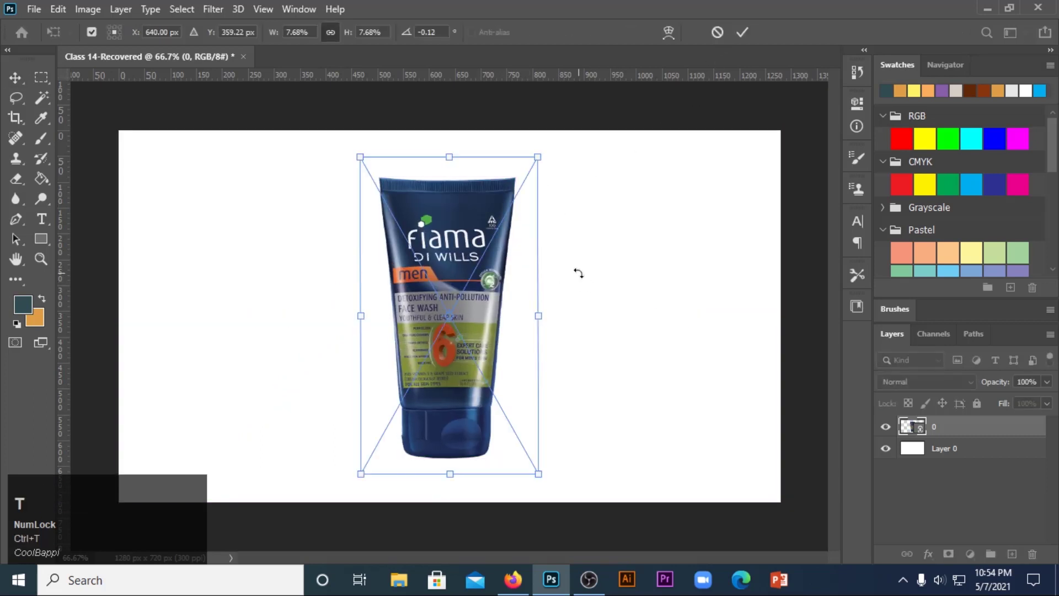
pyautogui.rightClick(474, 239)
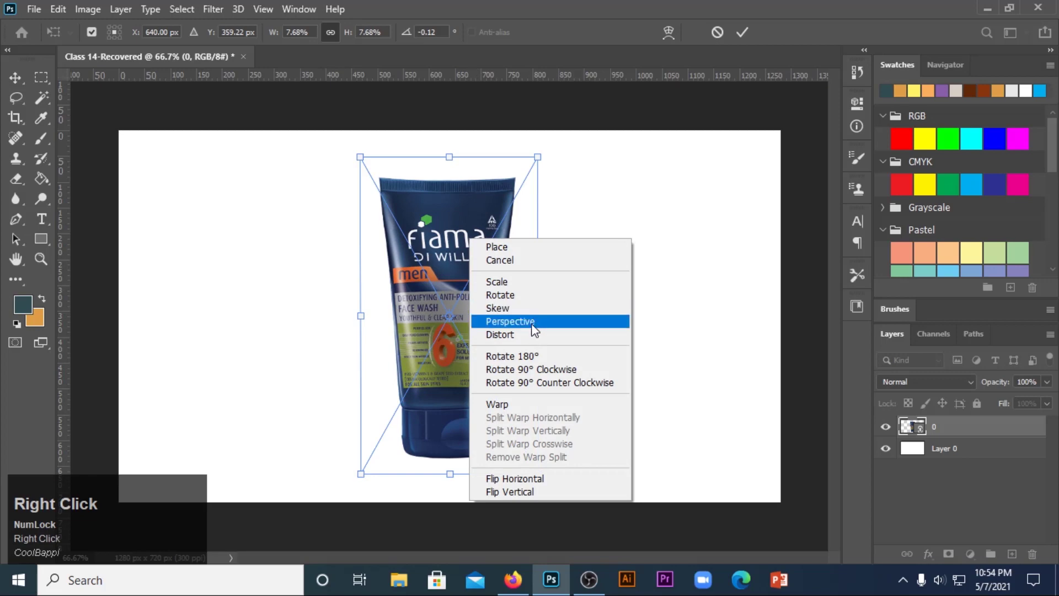
pyautogui.click(535, 329)
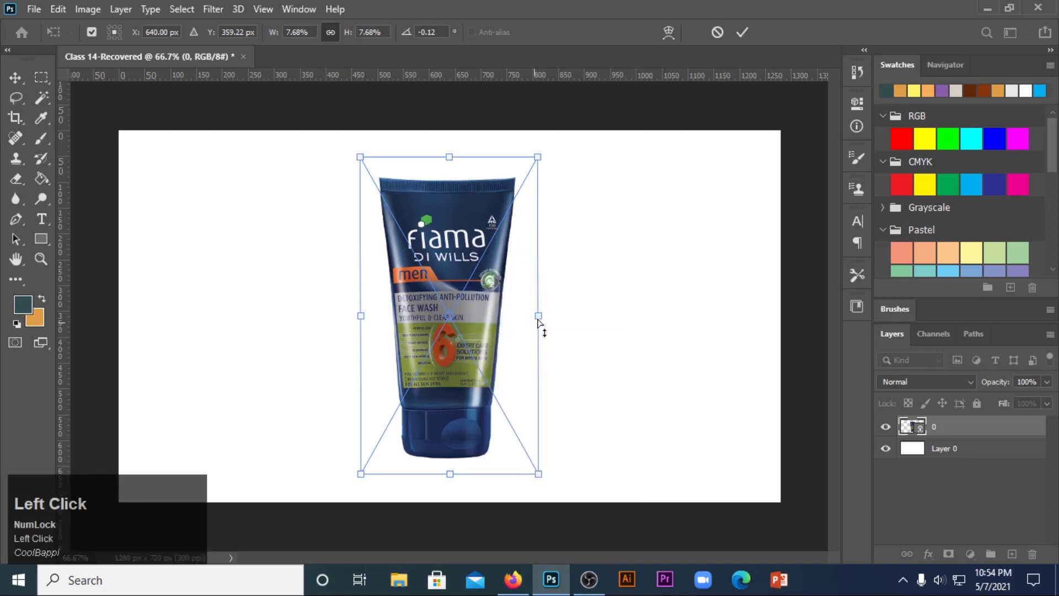
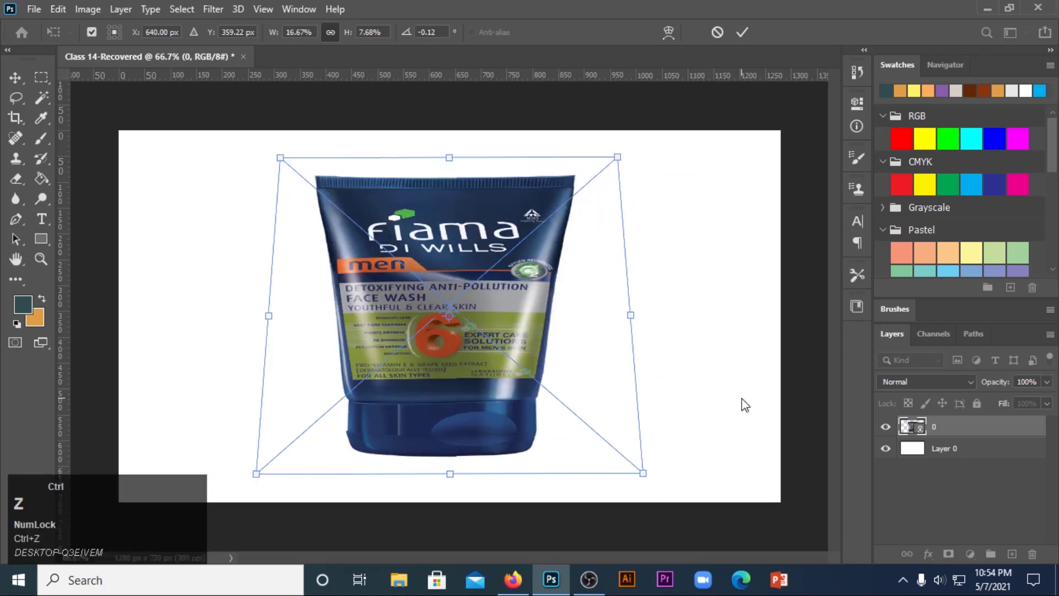
# Undo the perspective attempt, leaving the tube upright, and choose Perspective once more.
pyautogui.click(728, 36)
pyautogui.press('ctrl+t')
pyautogui.rightClick(502, 265)
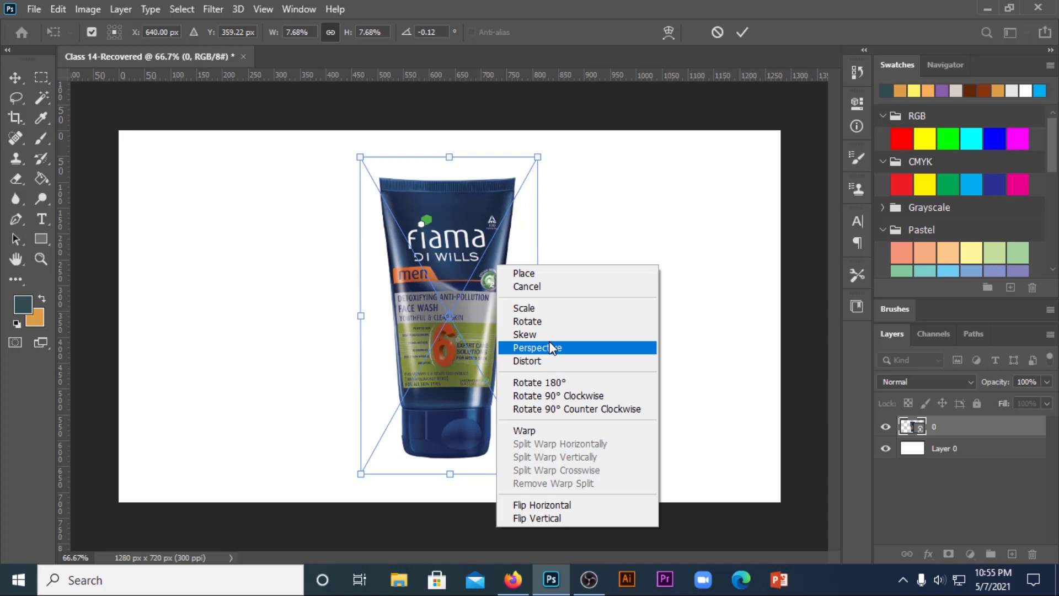
pyautogui.click(713, 197)
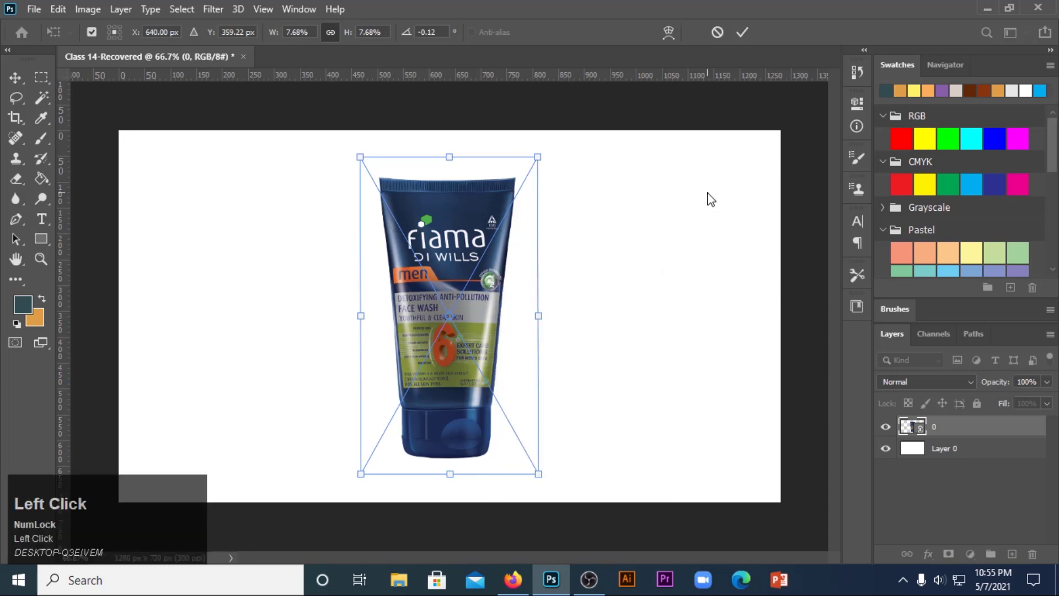
# Open the blank-box-mock-up-wooden-background photo in a new document tab.
pyautogui.click(713, 198)
pyautogui.click(726, 32)
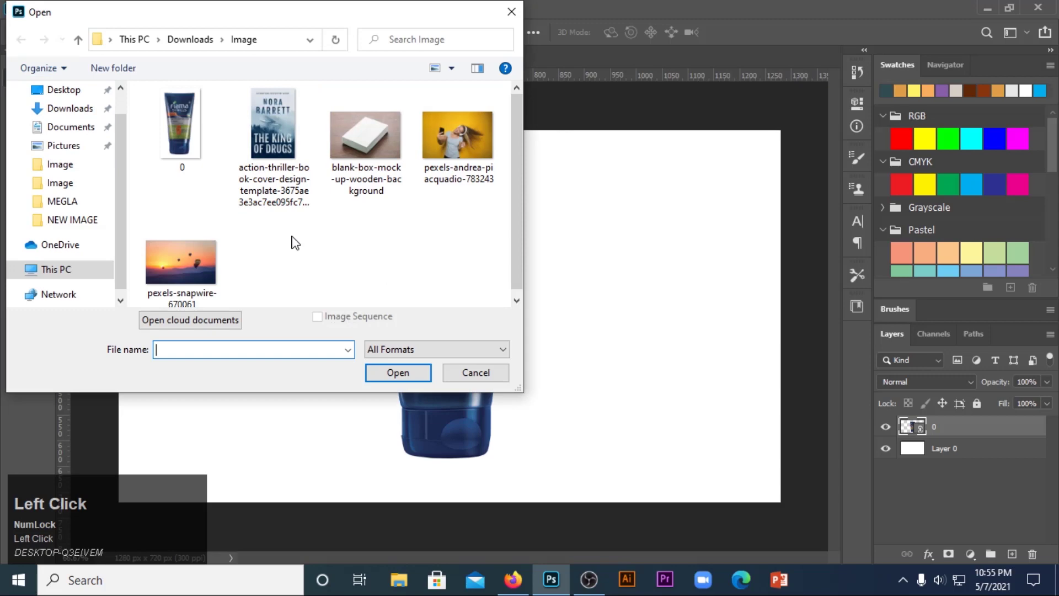
pyautogui.doubleClick(385, 148)
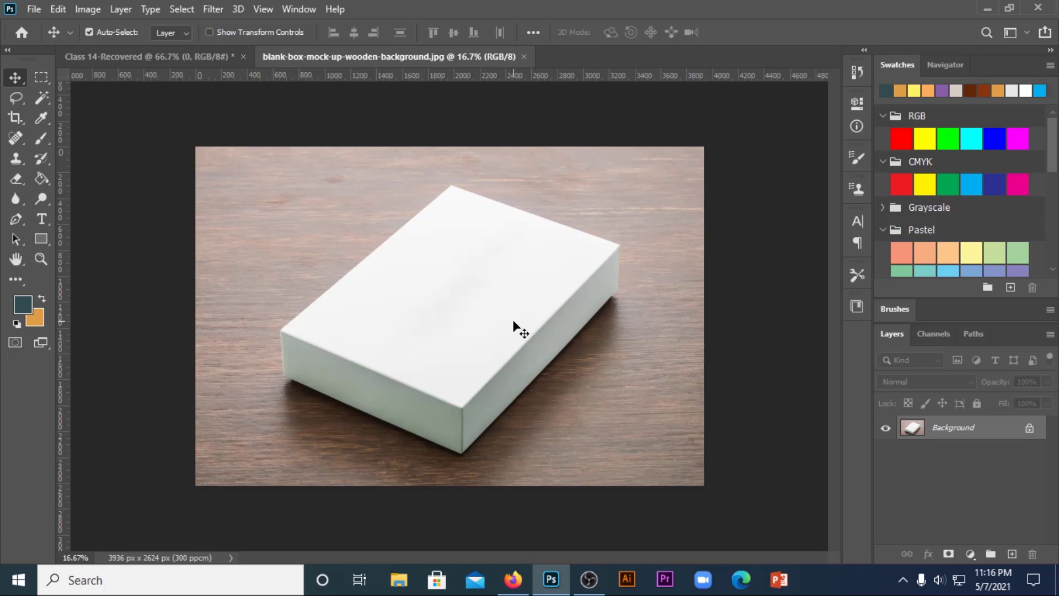
# Distort the NORA BARRETT cover's corners onto the box's top face and commit it.
pyautogui.click(45, 11)
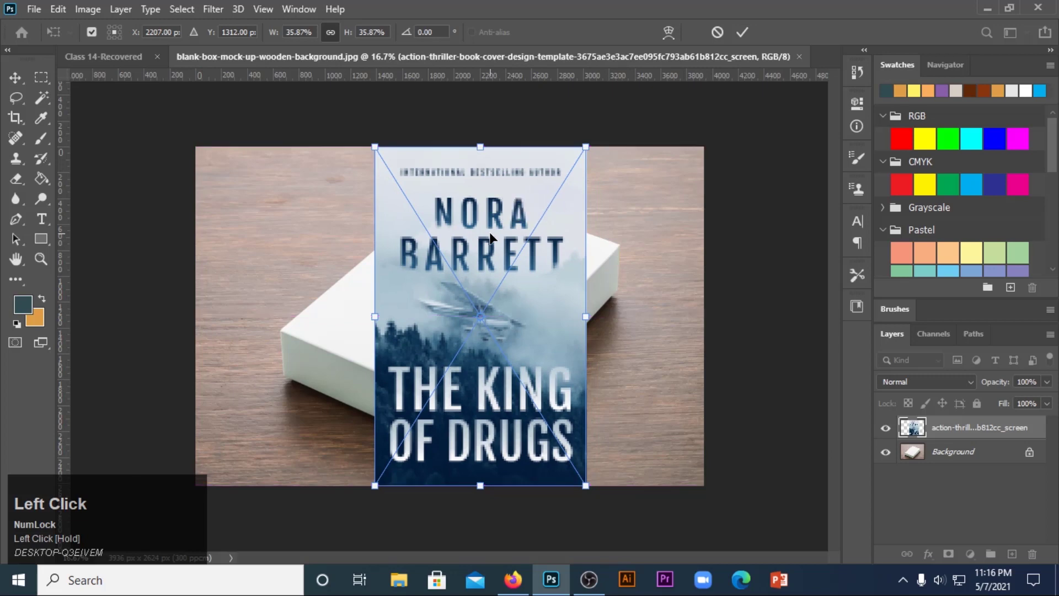
pyautogui.rightClick(494, 235)
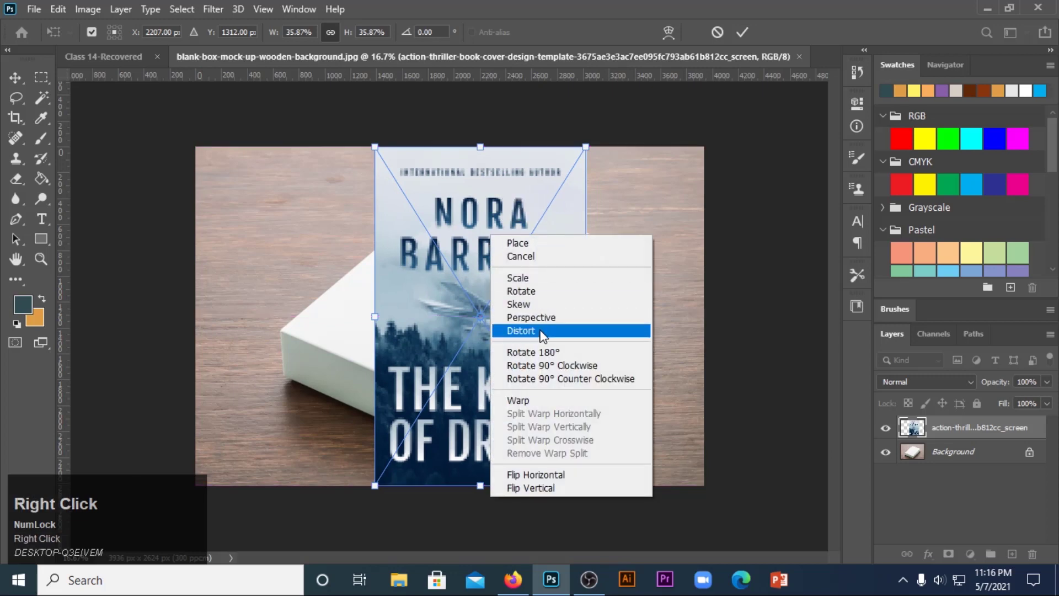
pyautogui.click(544, 335)
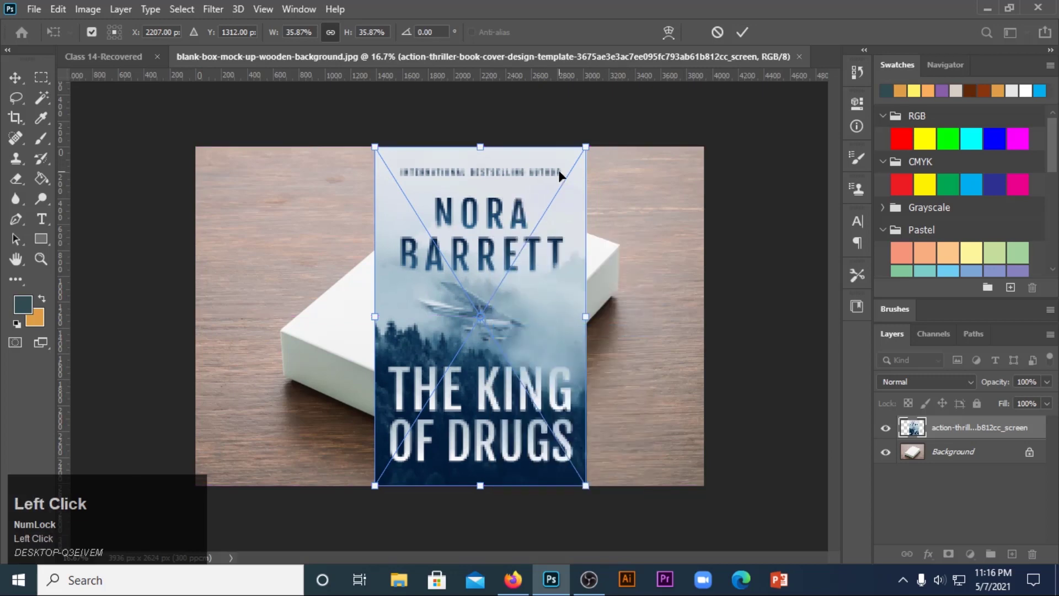
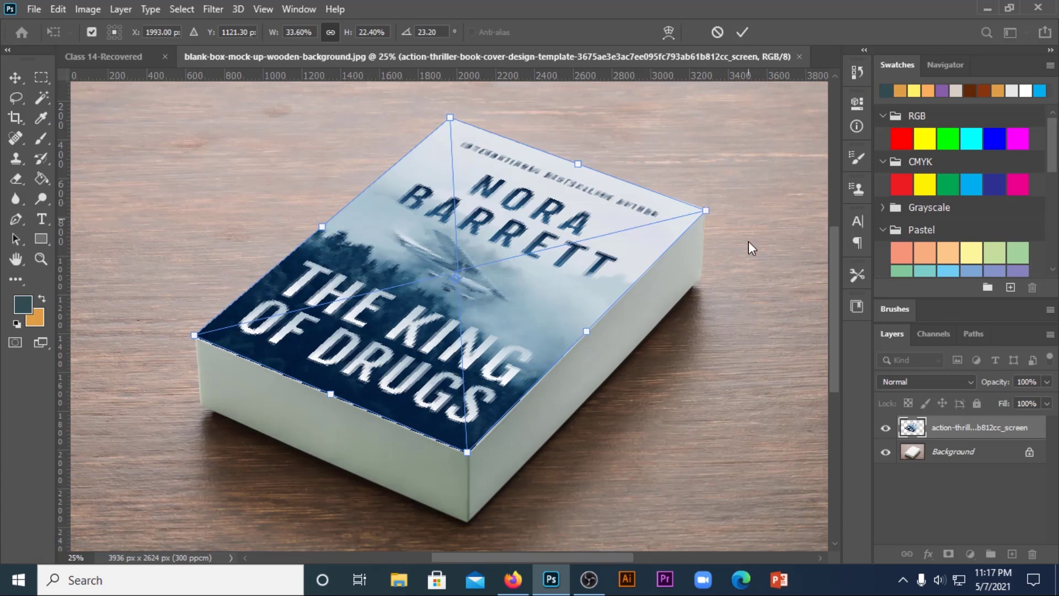
pyautogui.click(743, 36)
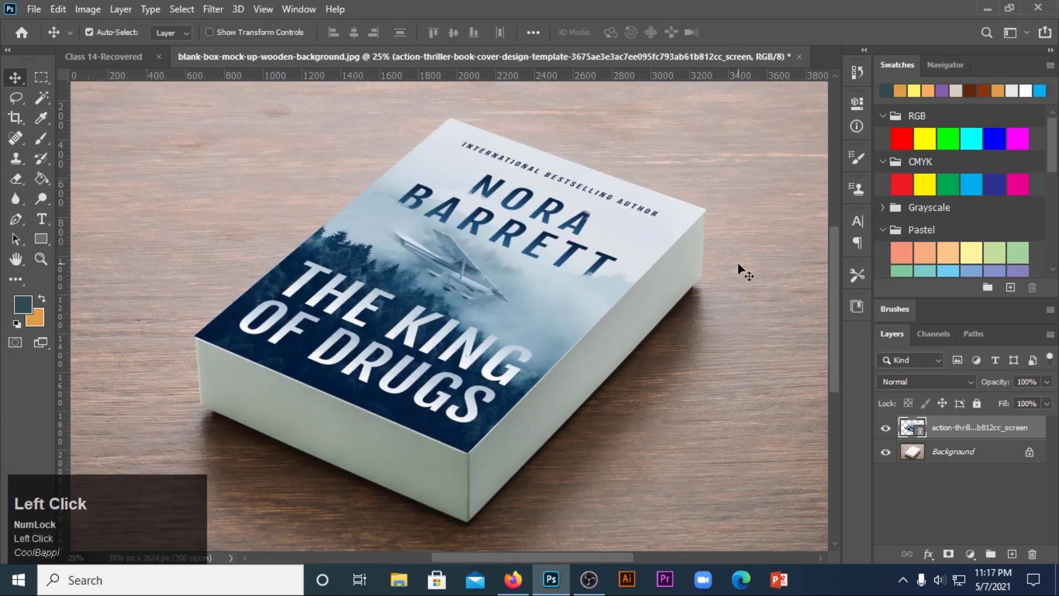
pyautogui.click(742, 265)
pyautogui.press('ctrl+-')
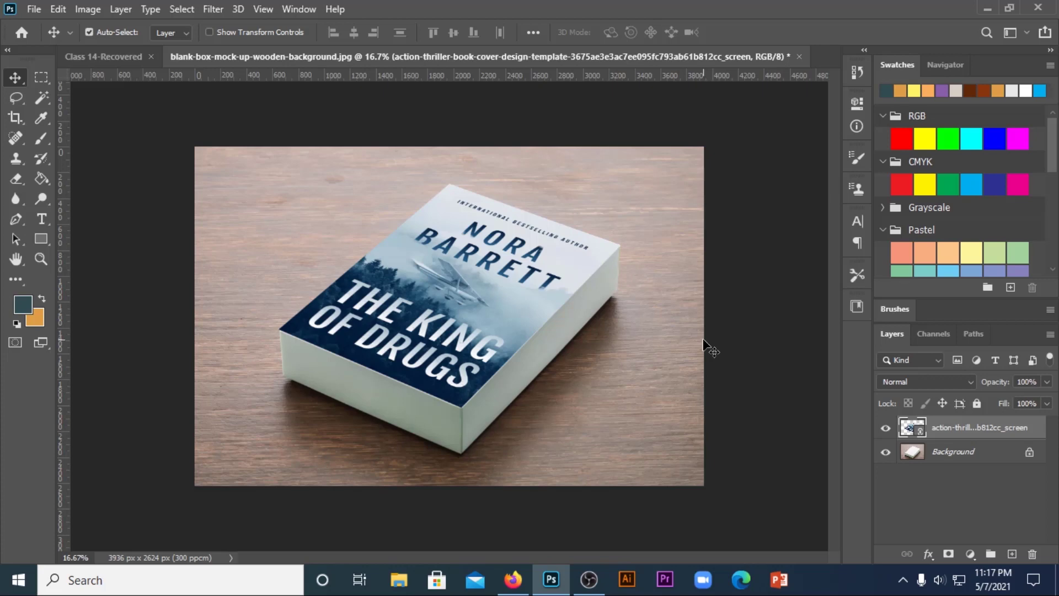
pyautogui.press('ctrl+t')
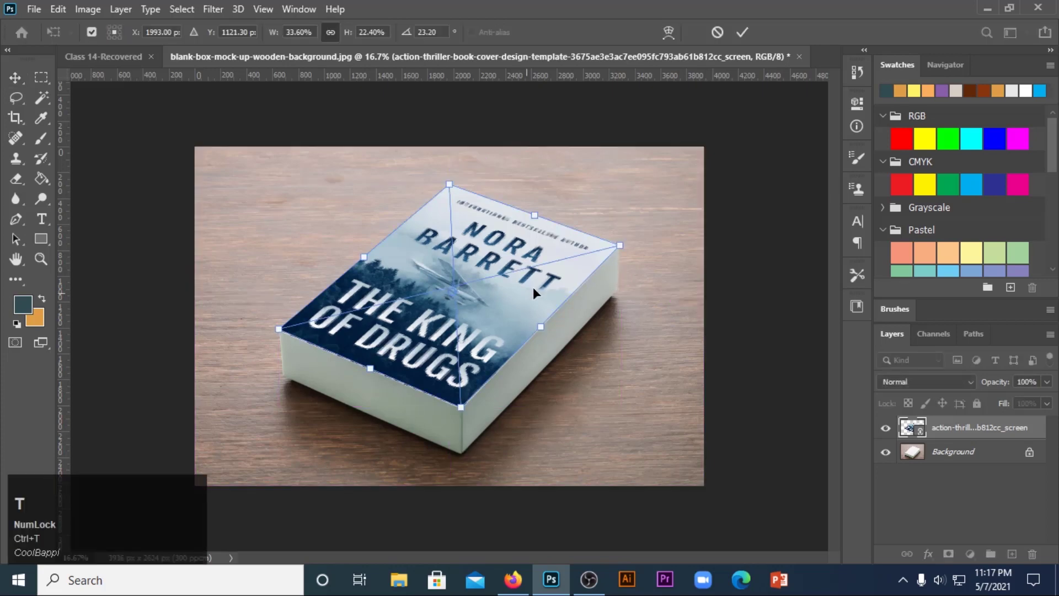
pyautogui.rightClick(538, 286)
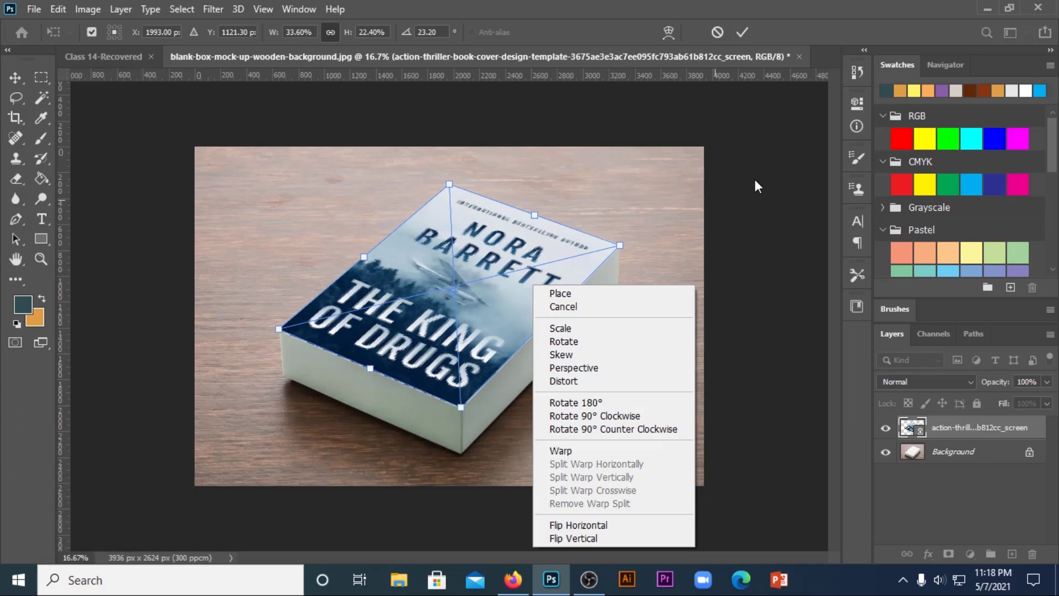
# Open the photo of the woman in headphones and start Place Linked for the cover.
pyautogui.click(760, 183)
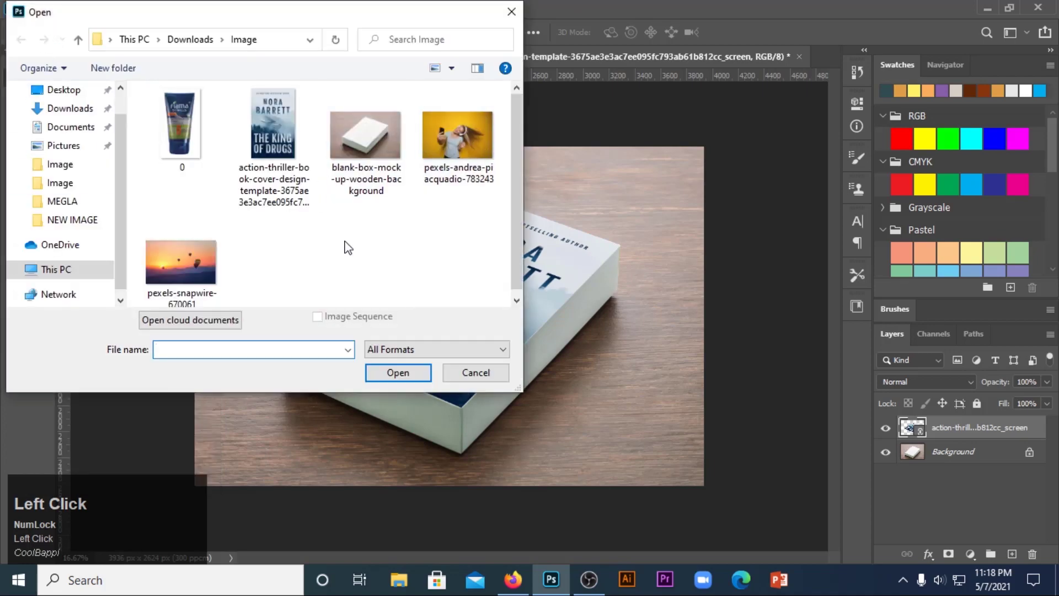
pyautogui.click(460, 153)
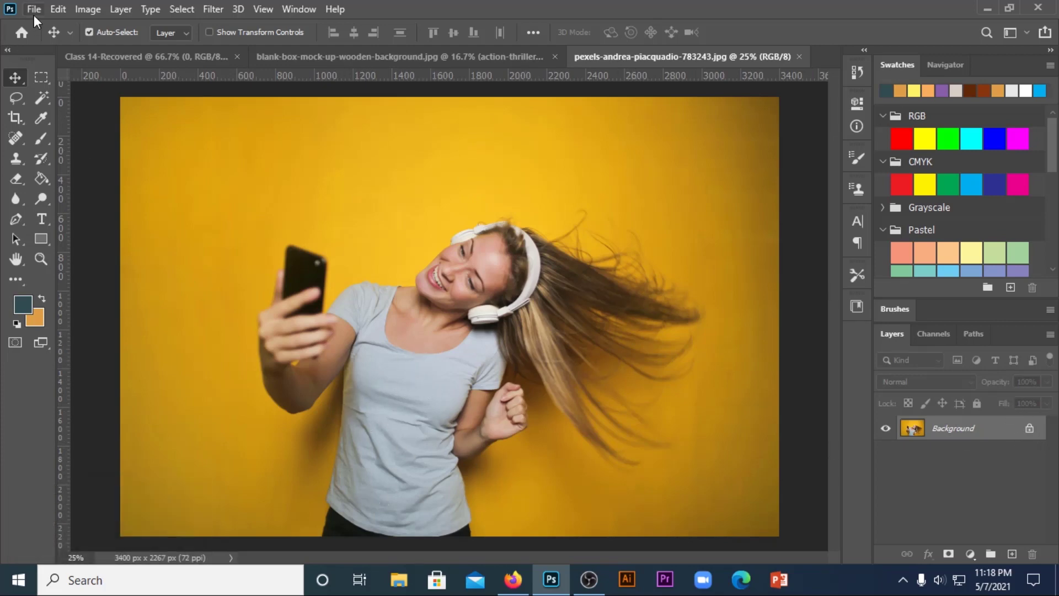
pyautogui.doubleClick(38, 17)
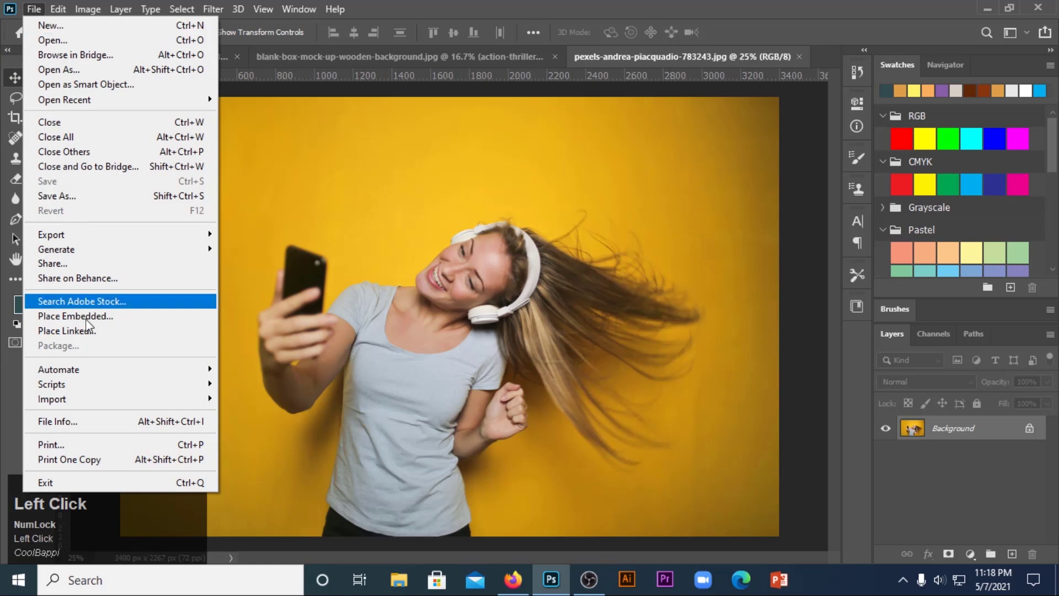
pyautogui.click(66, 332)
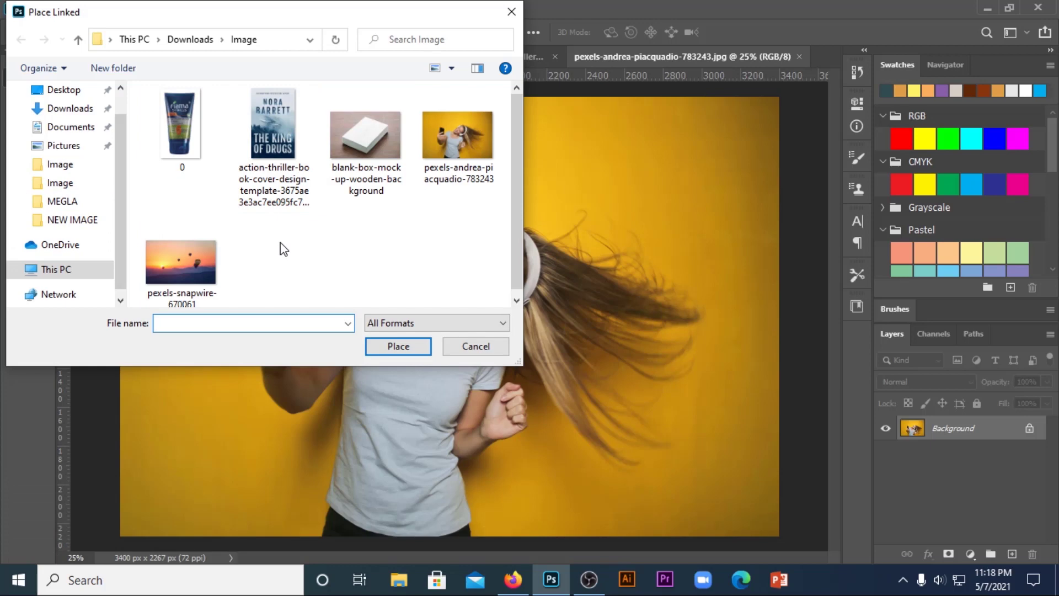
# Move the cover onto the woman's T-shirt chest, shortened and tilted to match her pose.
pyautogui.moveTo(282, 148); pyautogui.dragTo(400, 398)
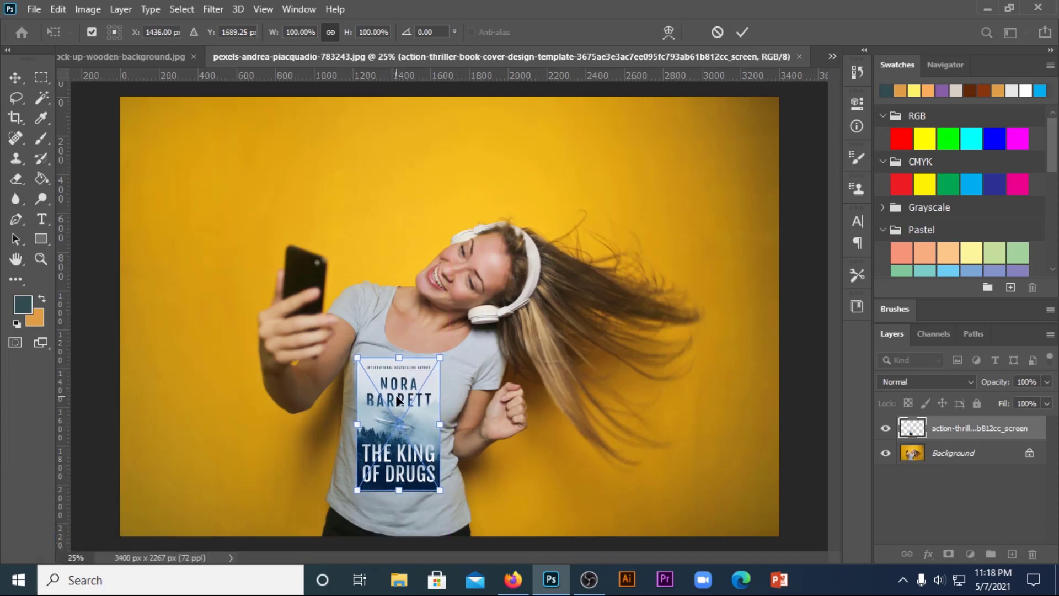
pyautogui.rightClick(400, 399)
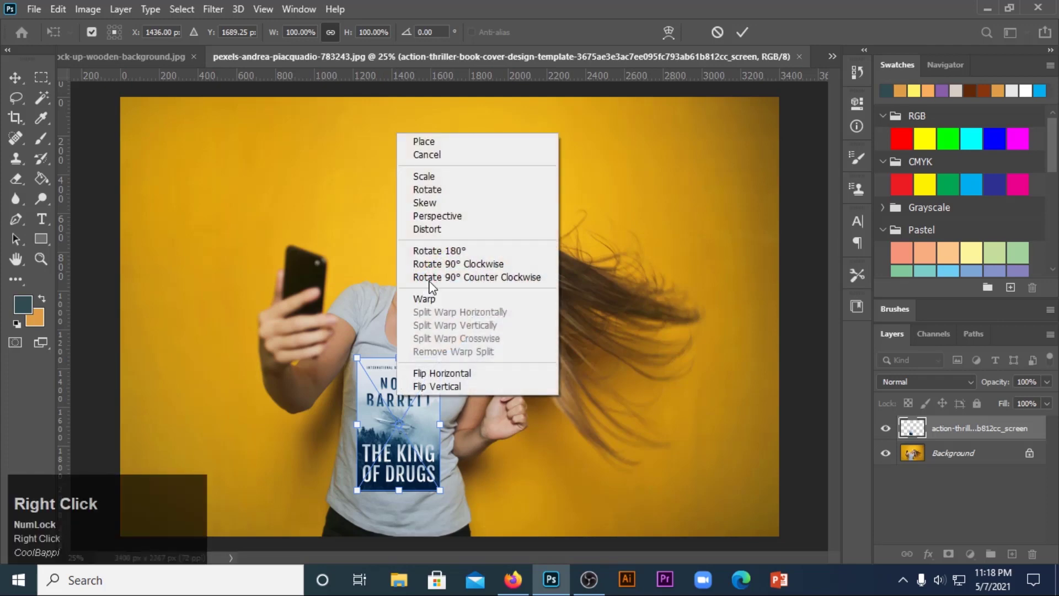
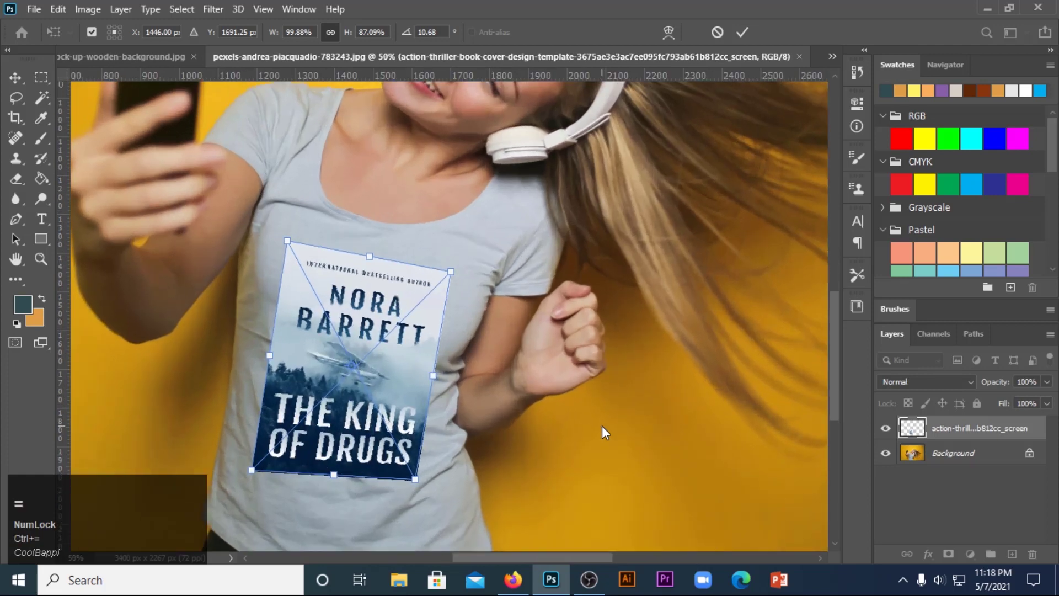
pyautogui.moveTo(497, 564); pyautogui.dragTo(387, 355)
pyautogui.rightClick(387, 356)
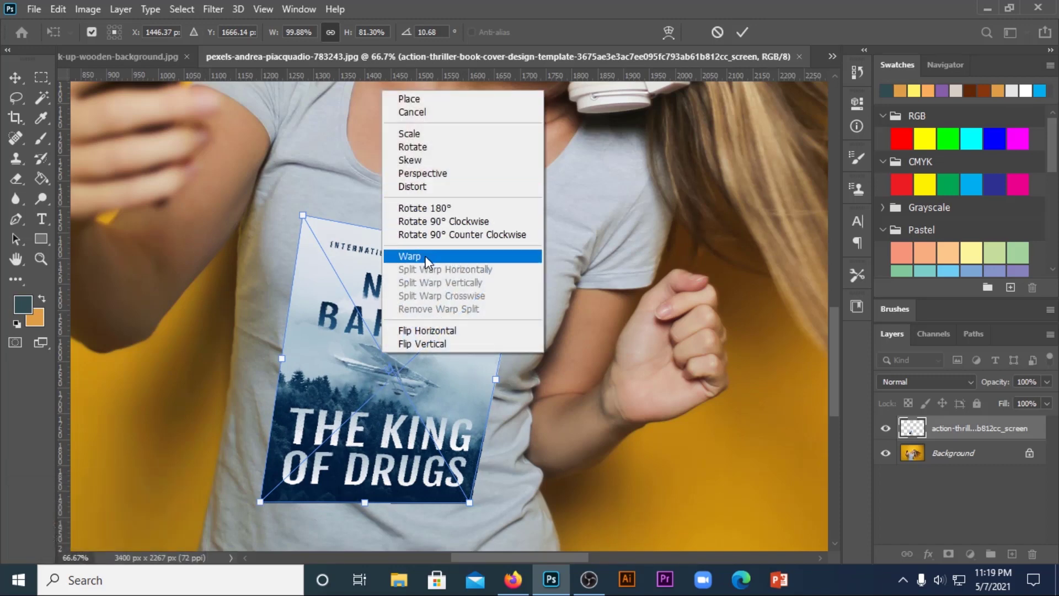
# Warp the cover's edges so it curves along the T-shirt's folds.
pyautogui.doubleClick(430, 260)
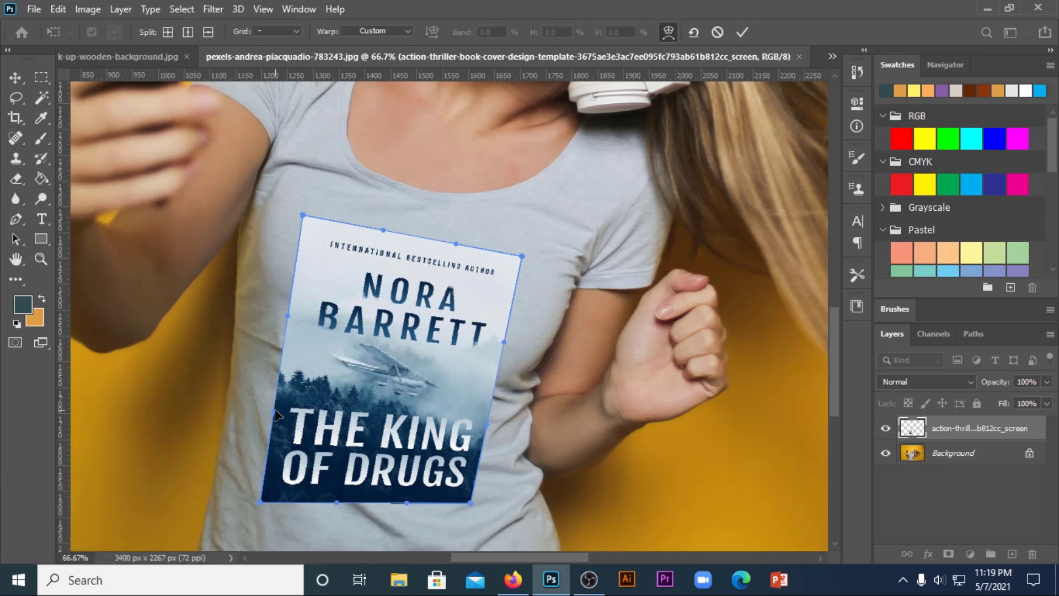
pyautogui.click(280, 412)
pyautogui.moveTo(280, 412); pyautogui.dragTo(391, 259)
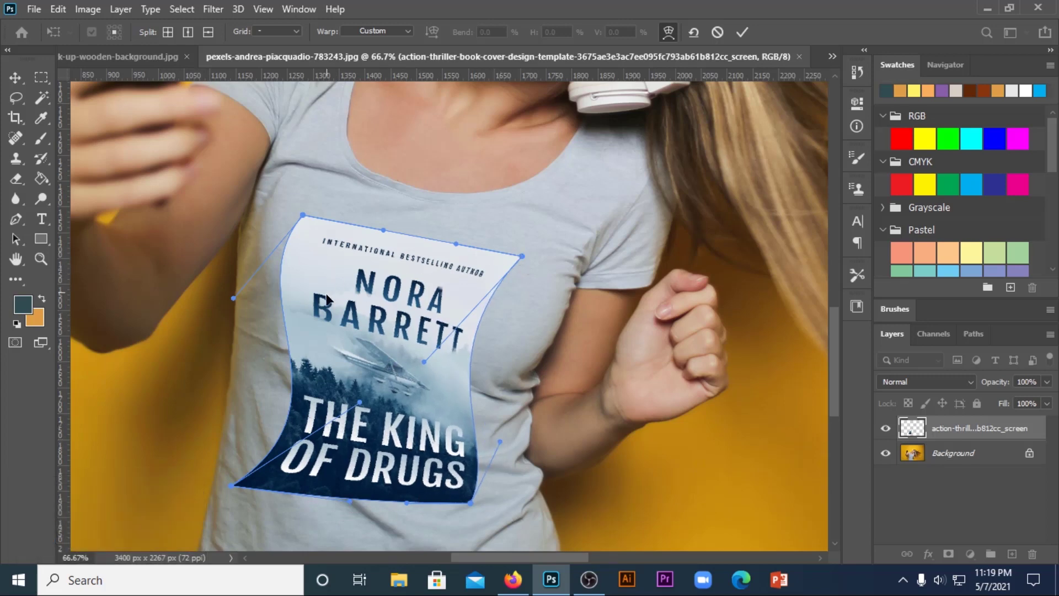
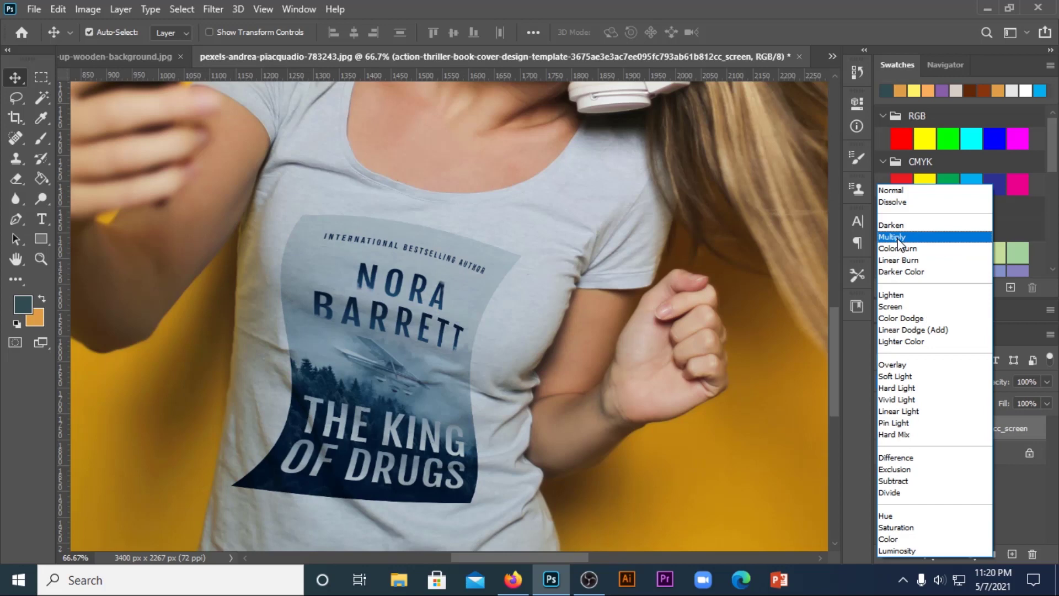
# Set the cover layer to Multiply blend and zoom out to view the whole photo.
pyautogui.click(903, 242)
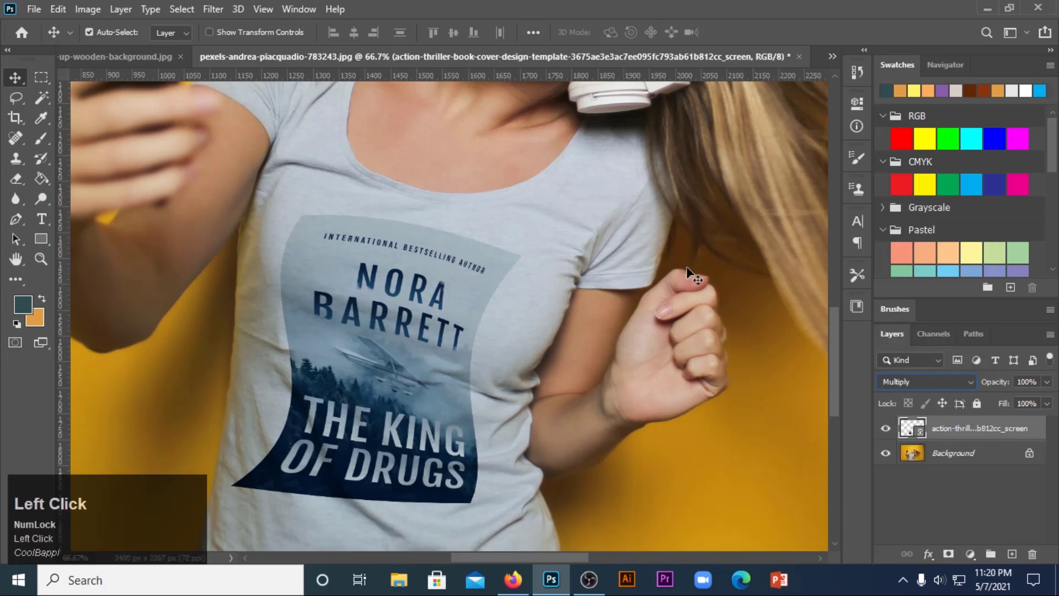
pyautogui.press('ctrl+-')
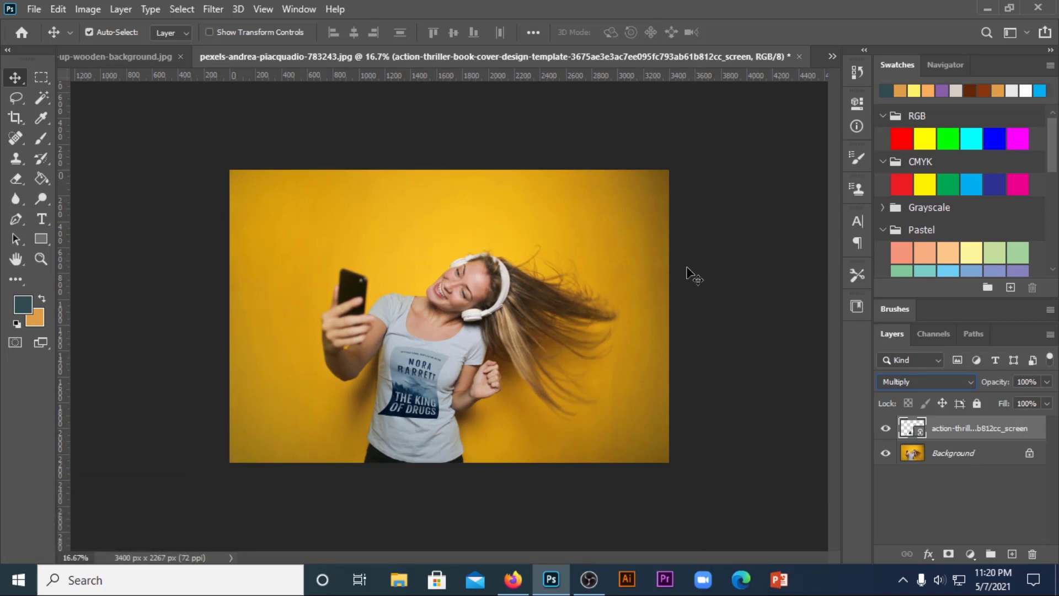
pyautogui.press('ctrl+-')
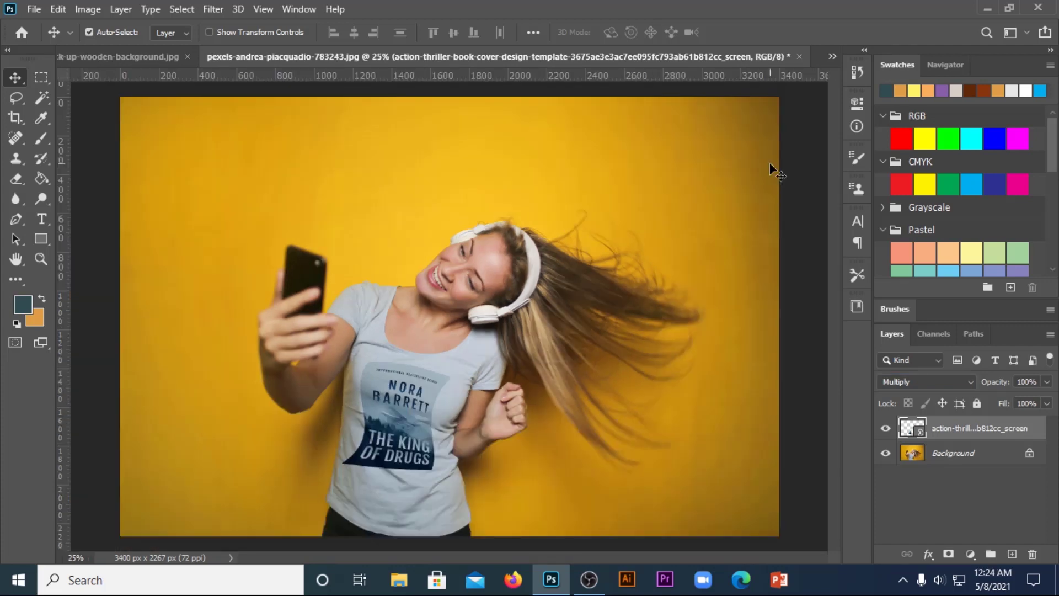
# Select the face wash tube layer in the Class 14-Recovered document and begin a Free Transform.
pyautogui.doubleClick(839, 54)
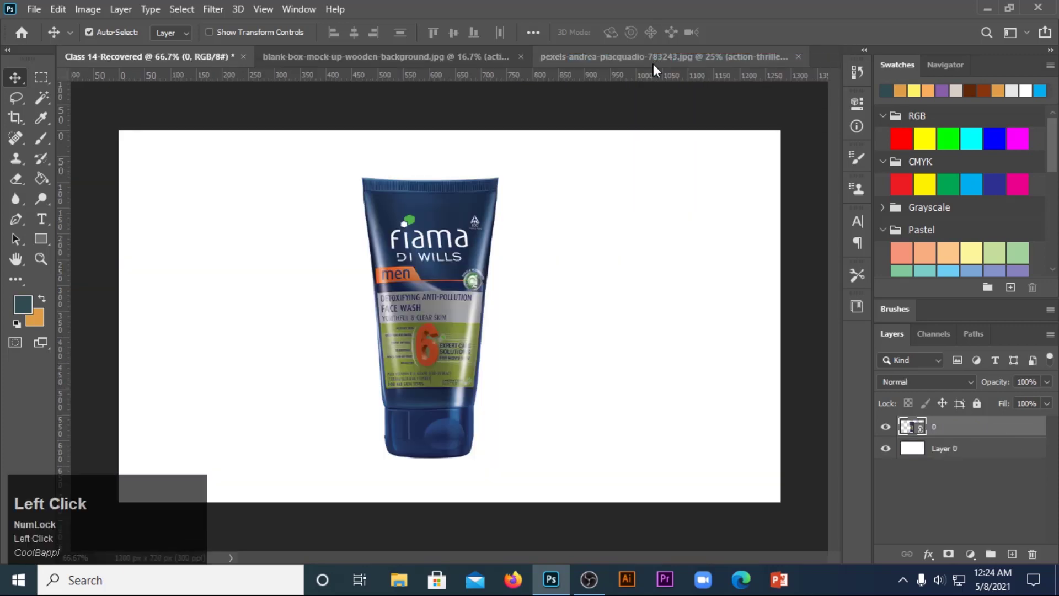
pyautogui.click(430, 283)
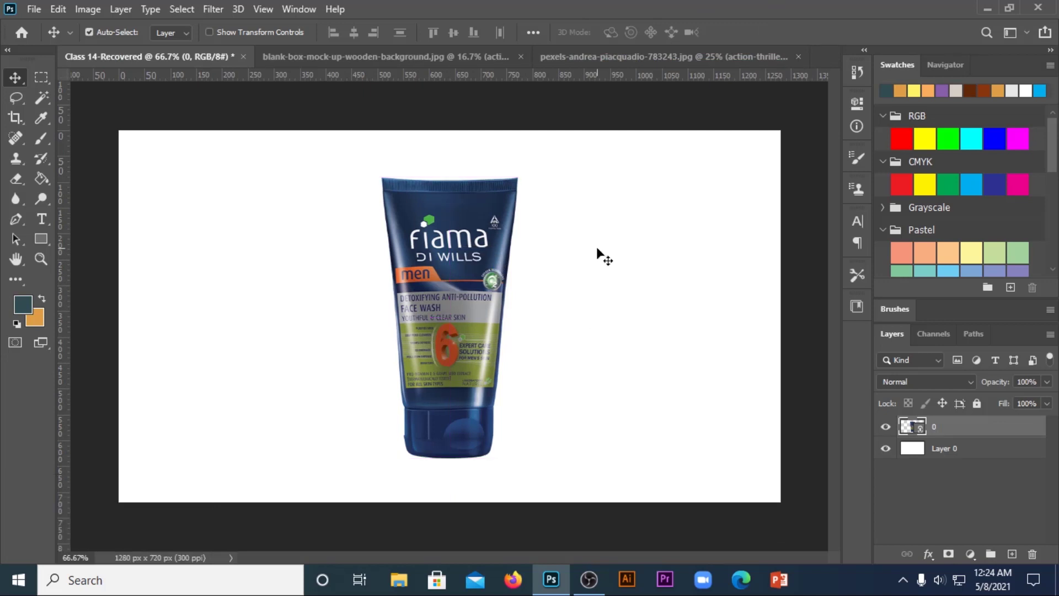
pyautogui.press('ctrl+t')
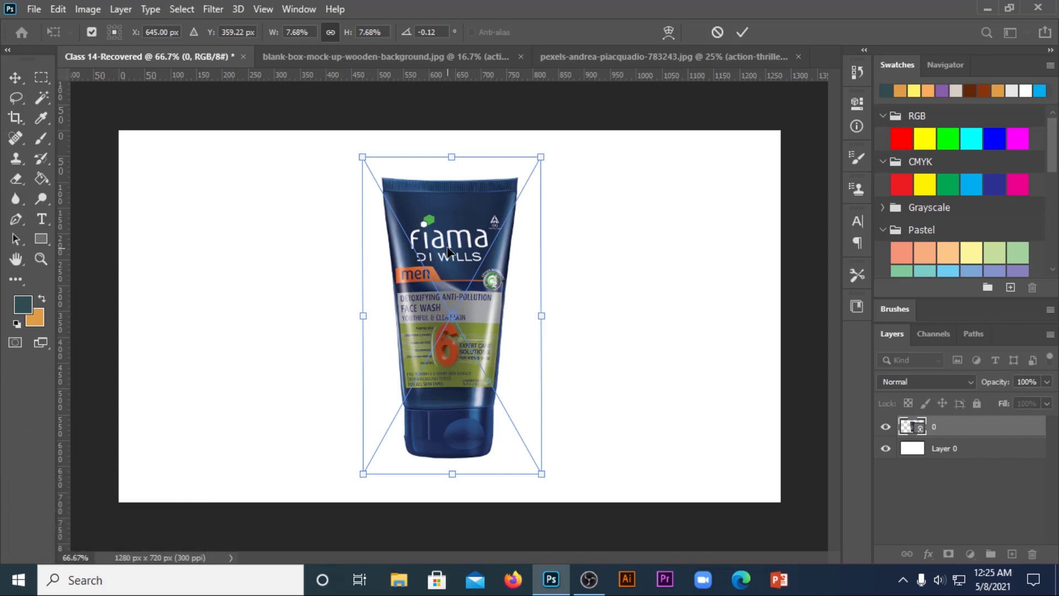
pyautogui.rightClick(459, 244)
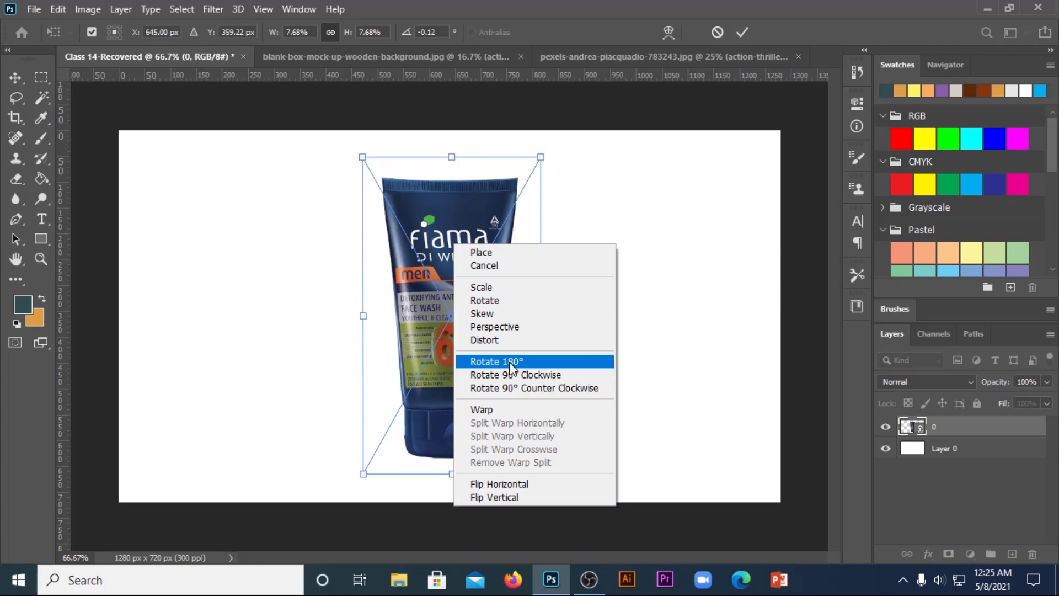
# Rotate the tube via the transform menu so it lies sideways with the cap at left.
pyautogui.rightClick(513, 376)
pyautogui.click(513, 376)
pyautogui.rightClick(435, 320)
pyautogui.click(485, 179)
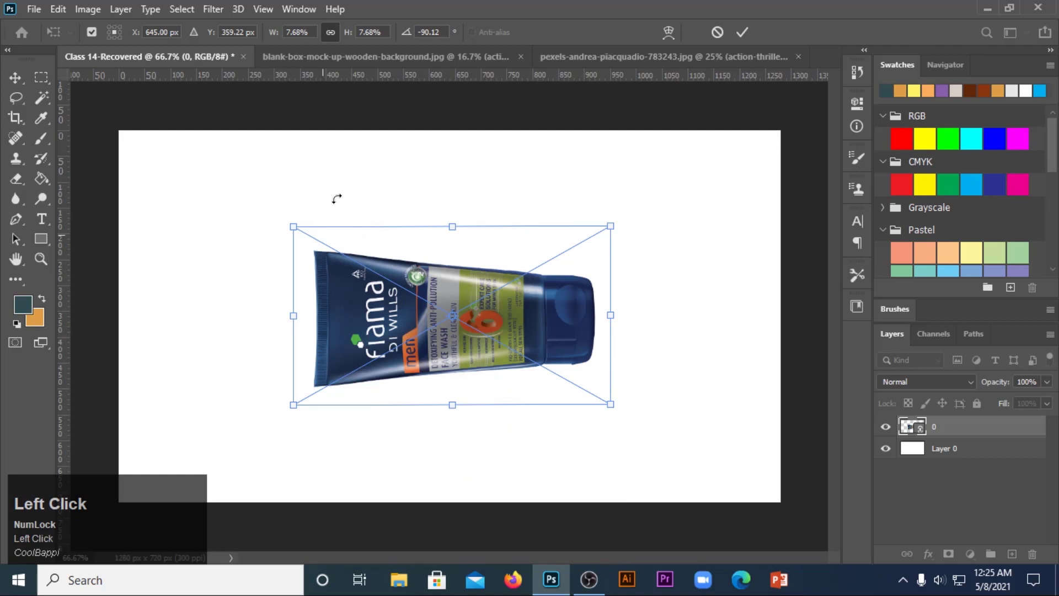
pyautogui.rightClick(463, 316)
pyautogui.click(508, 173)
pyautogui.rightClick(484, 300)
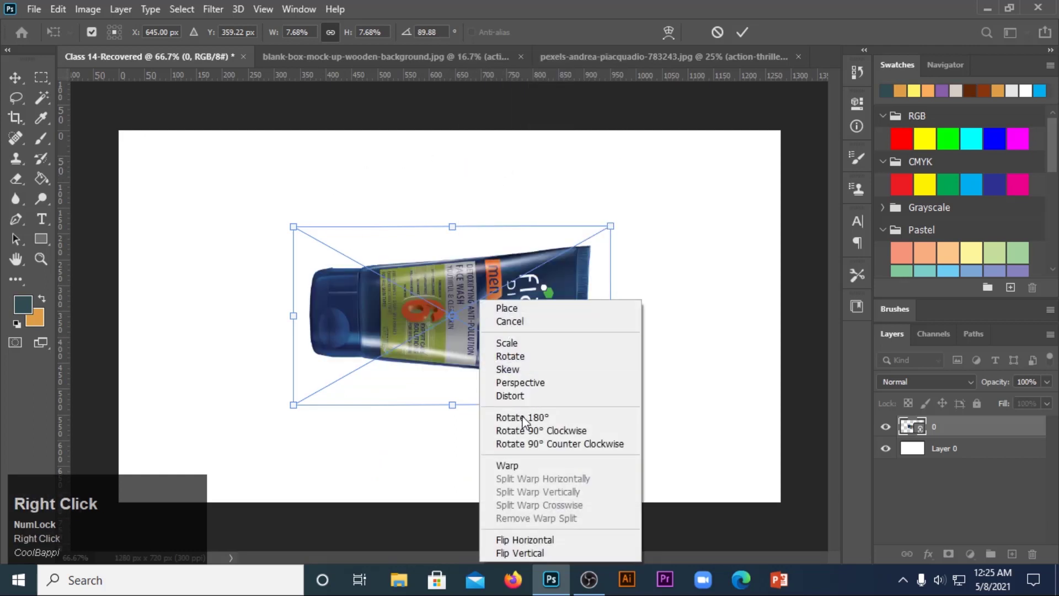